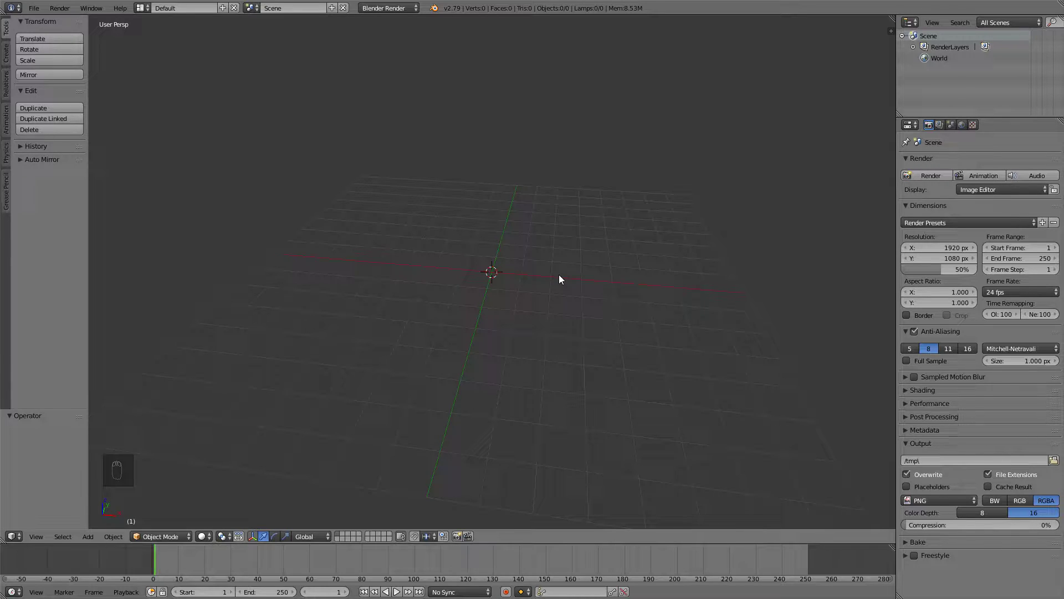
Add a cube and view it in front orthographic view for editing.
key("shift+a")
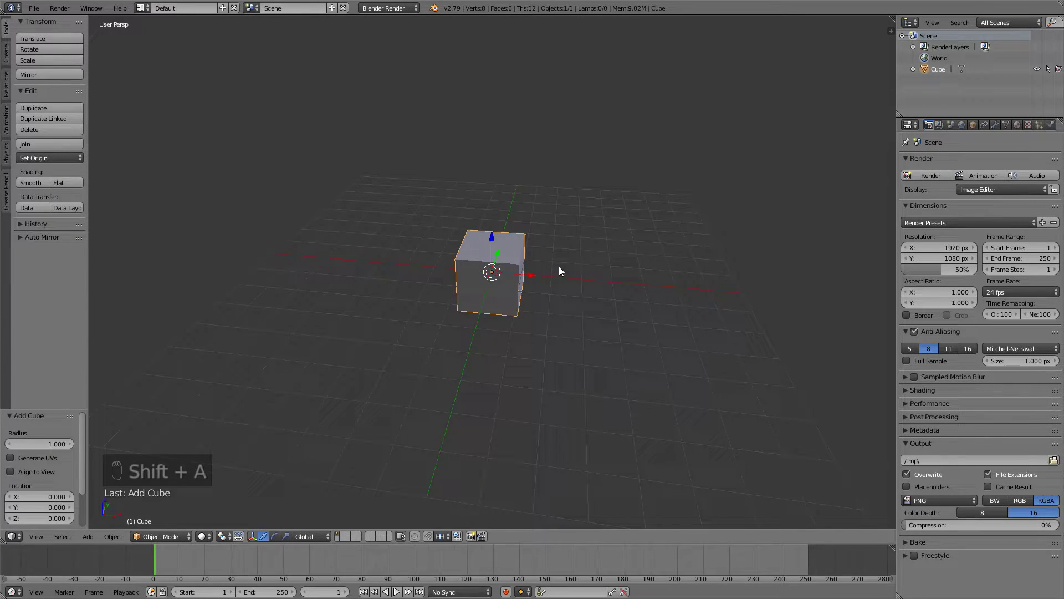
key("KP_1")
key("KP_5")
key("Tab")
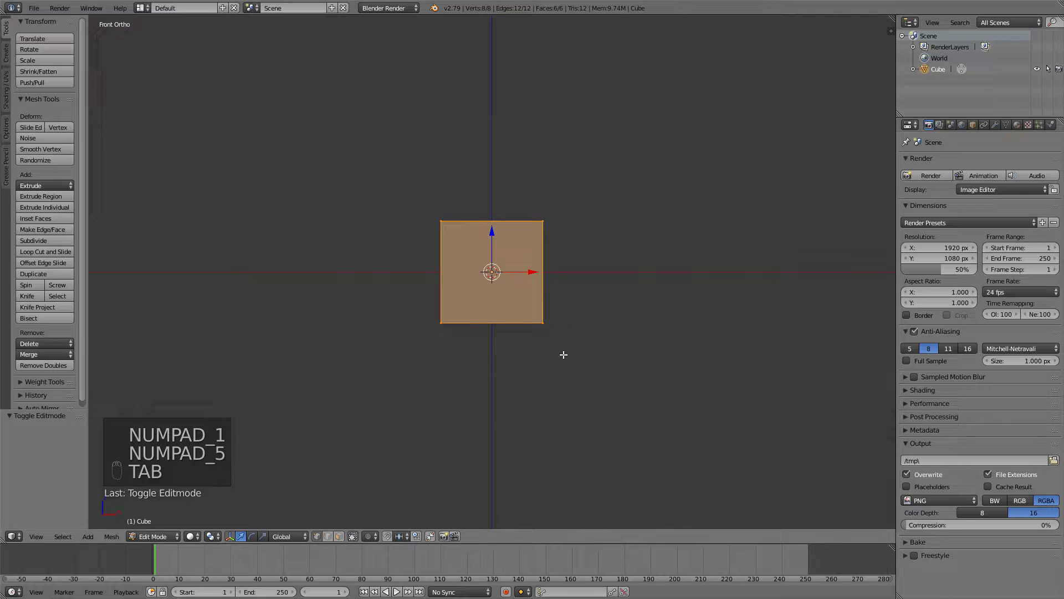
Raise the cube one unit along Z with snapping so its base rests on the ground.
key("KP_1")
key("g")
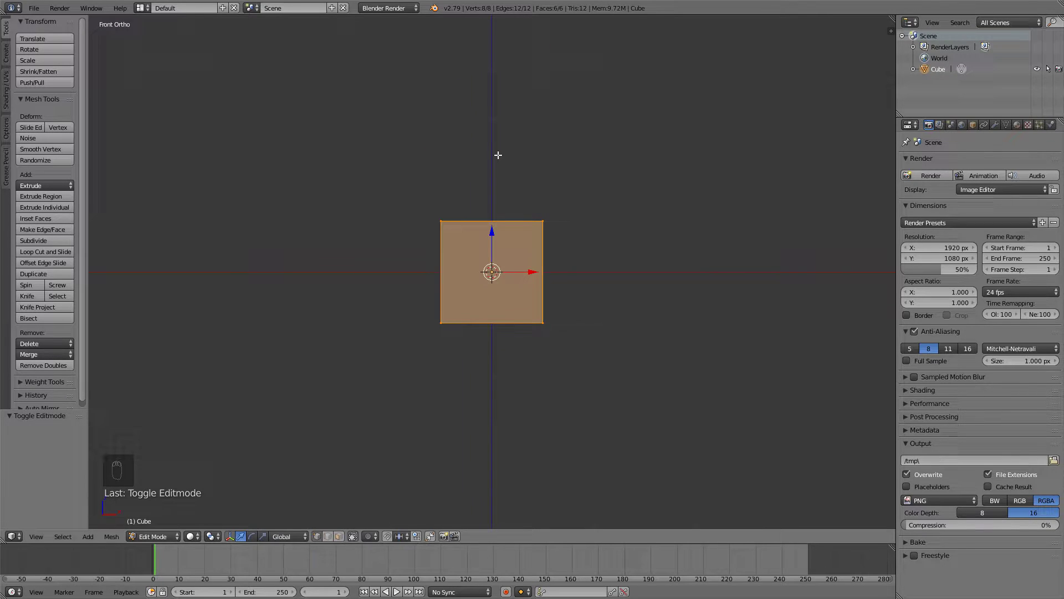
key("shift+Tab")
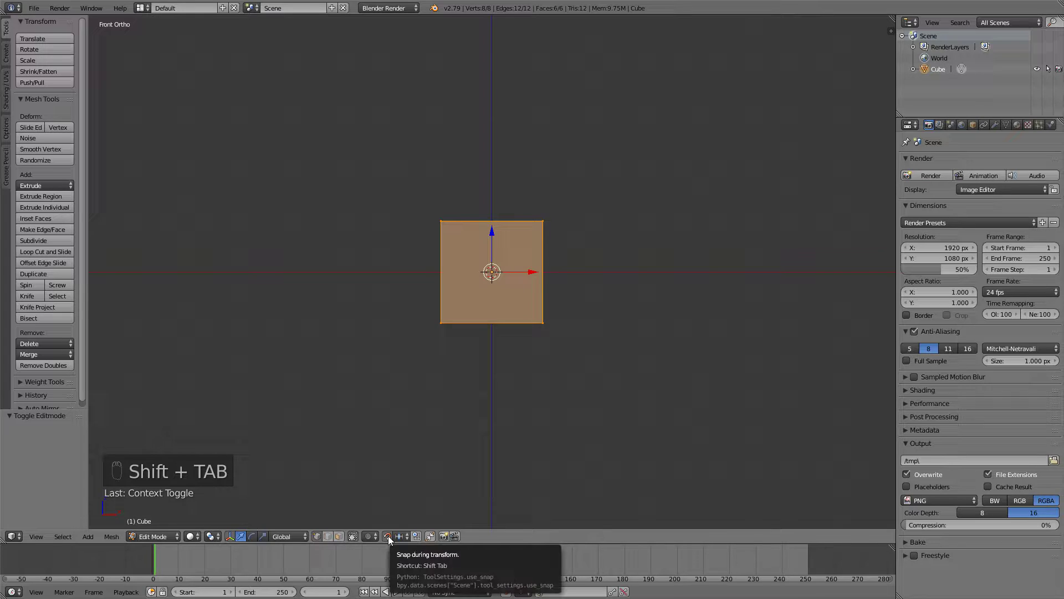
key("g")
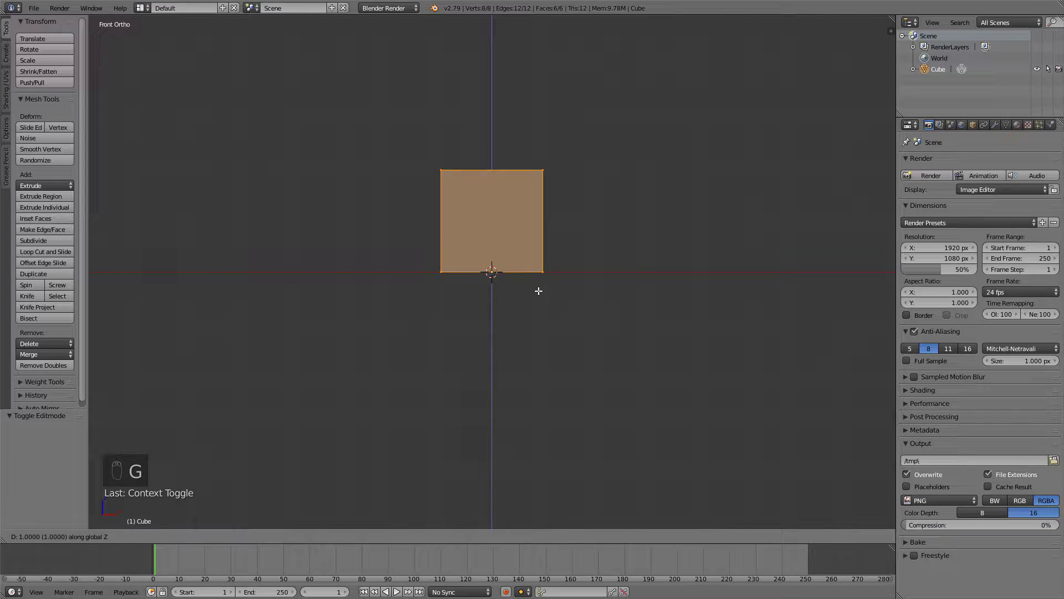
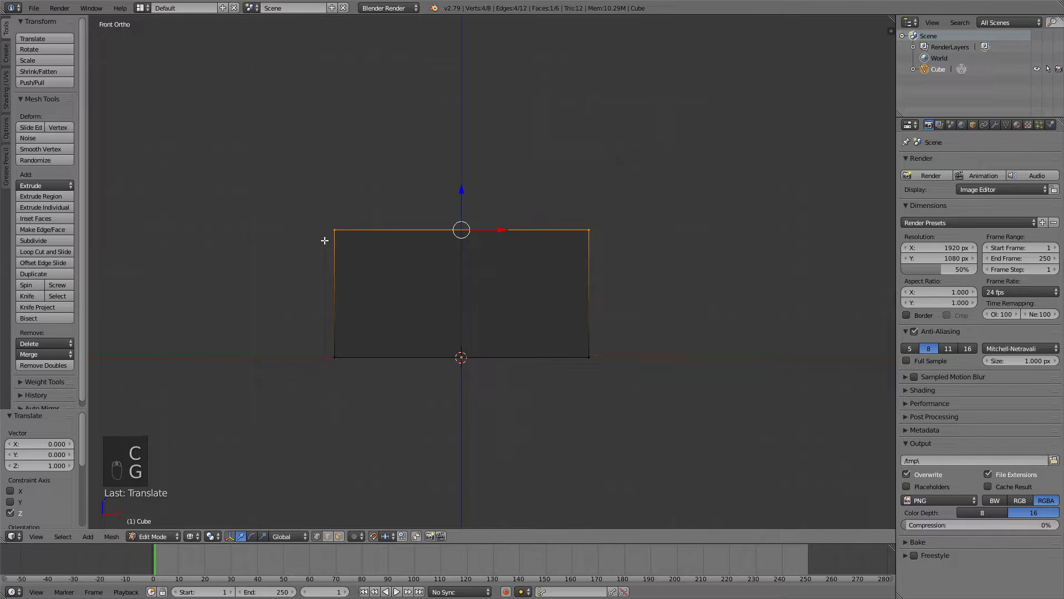
Shape the cube into a wide block with a loop-cut overhanging roof slab shifted in depth.
key("z")
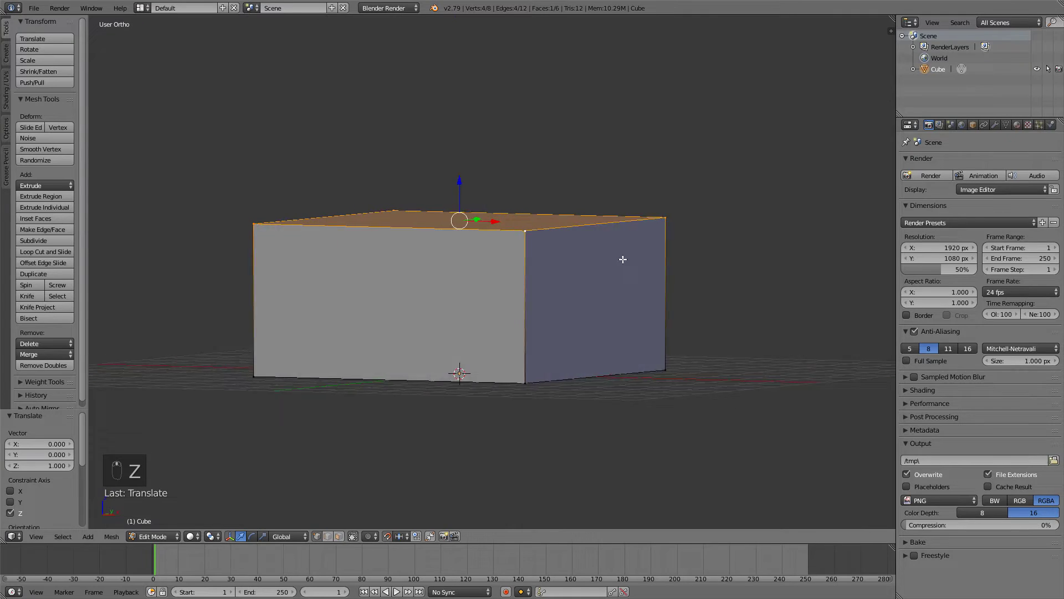
key("Tab")
key("Tab")
key("ctrl+r")
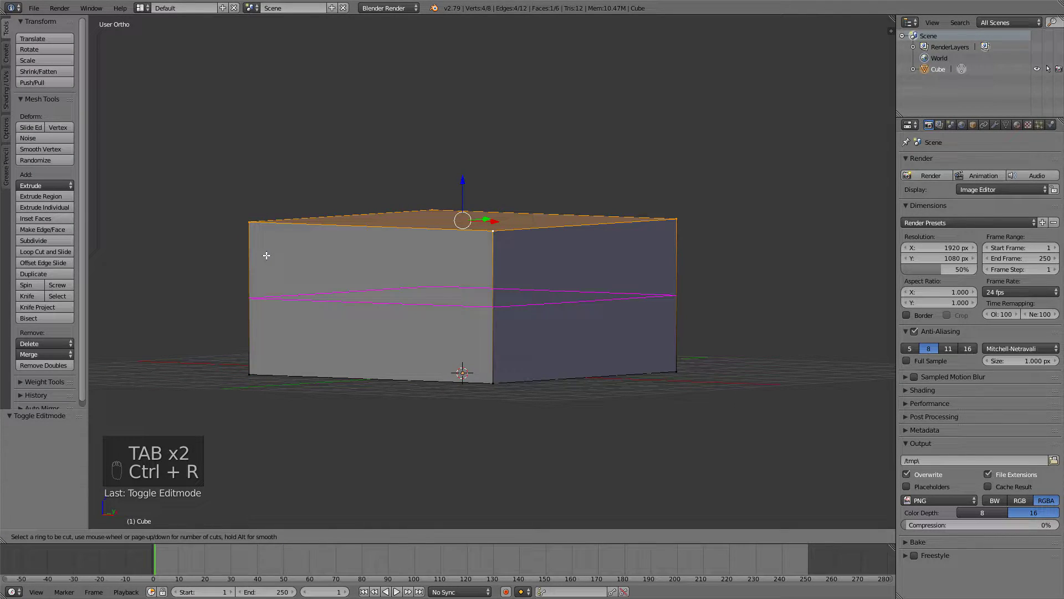
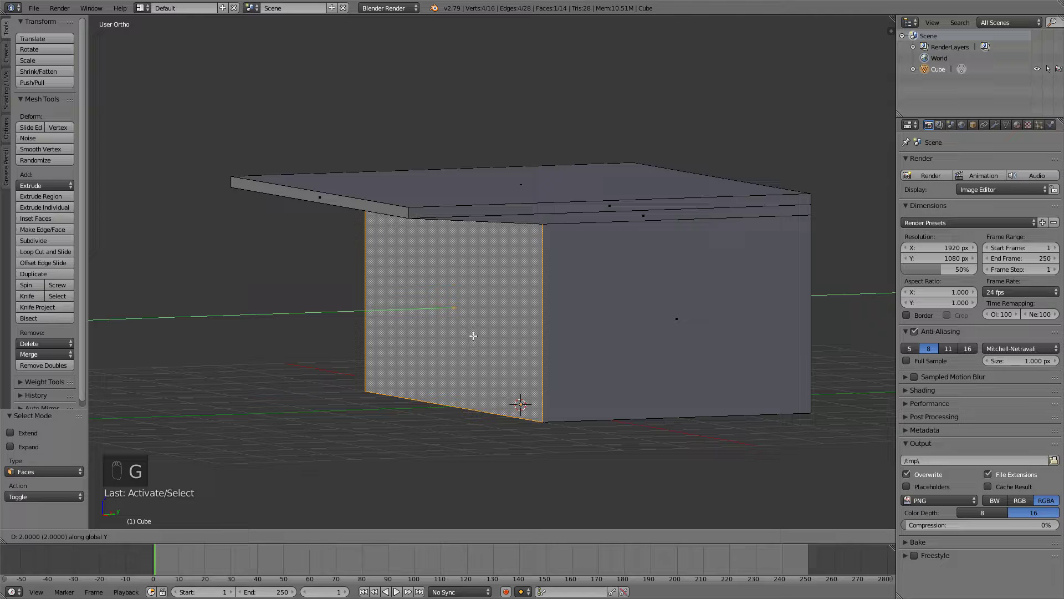
key("KP_3")
key("g")
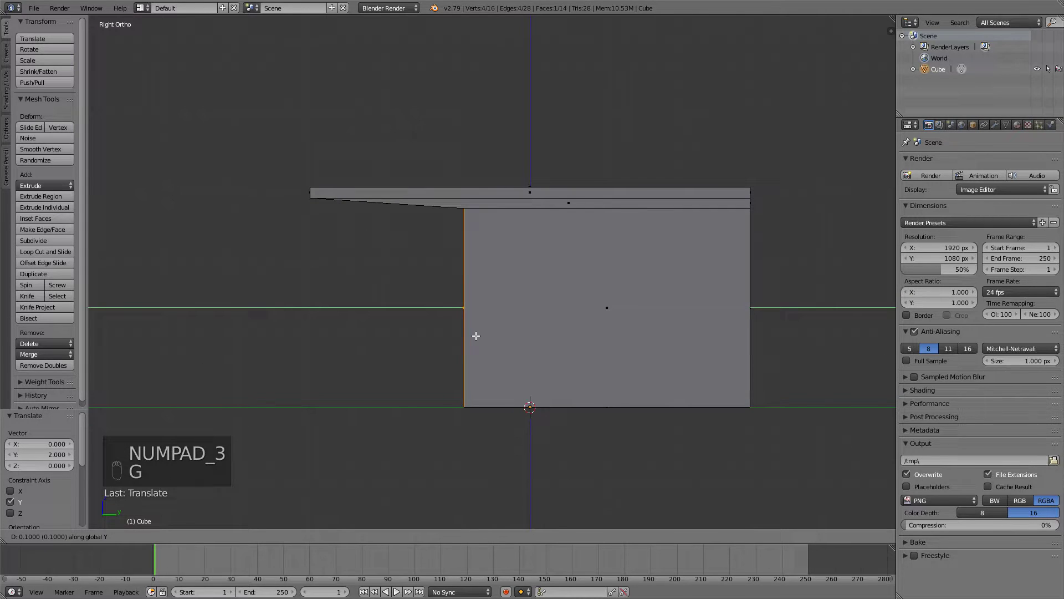
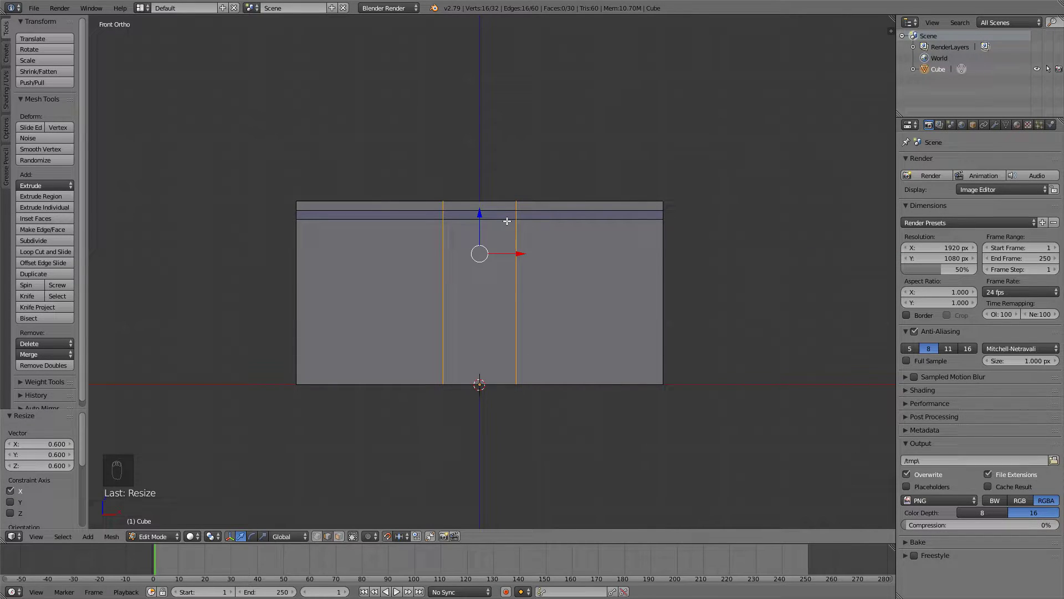
Cut a recessed doorway into the front wall and extrude a protruding frame around it.
key("ctrl+r")
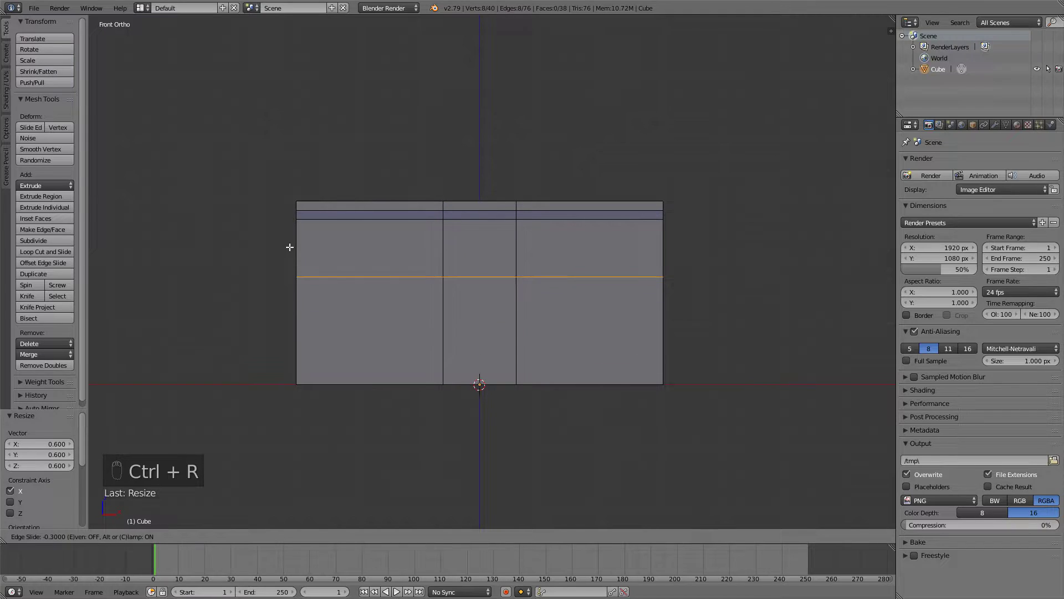
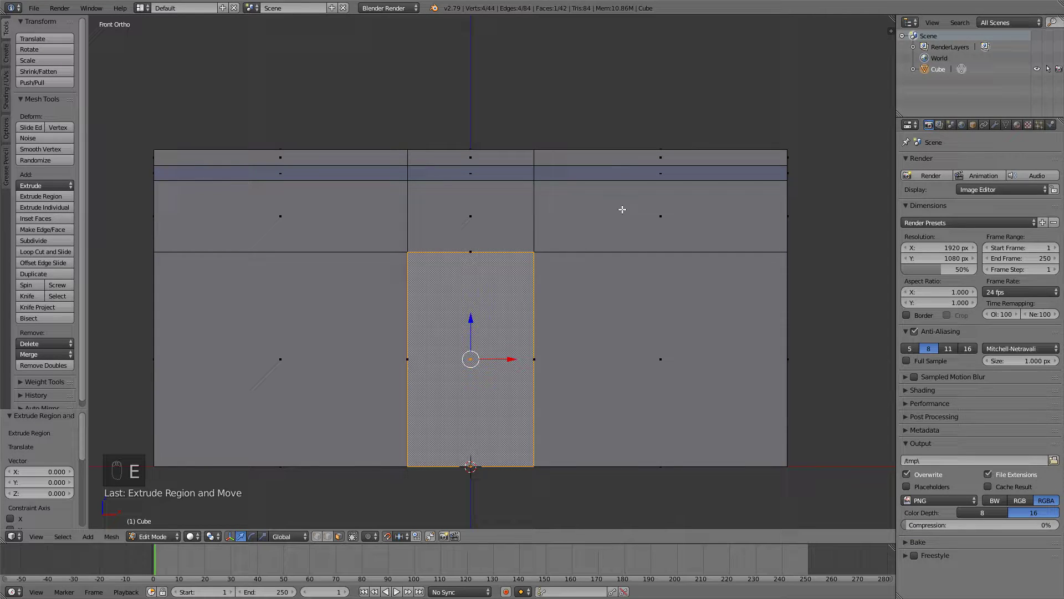
key("s")
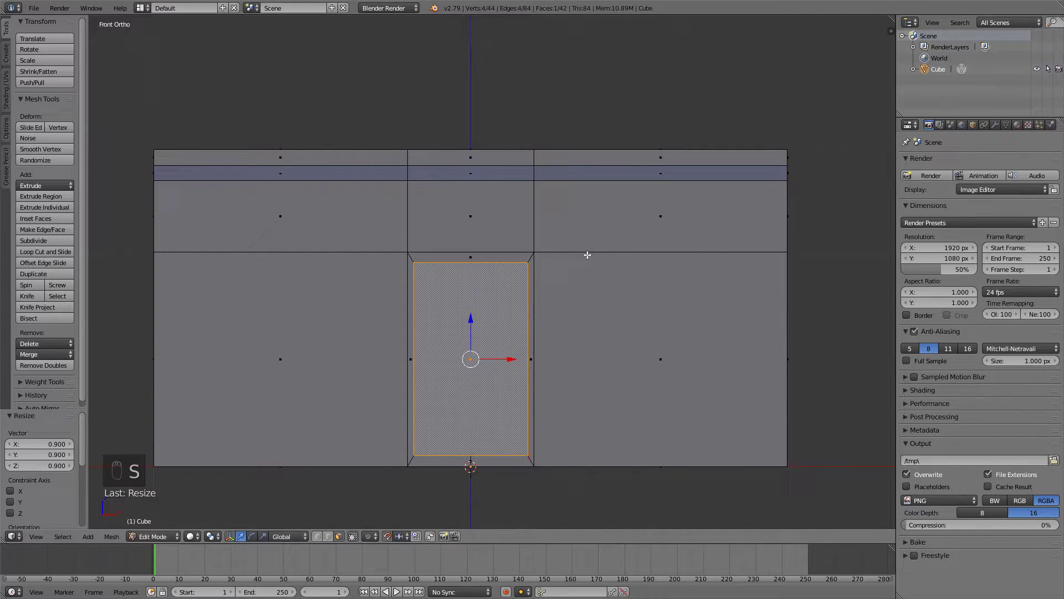
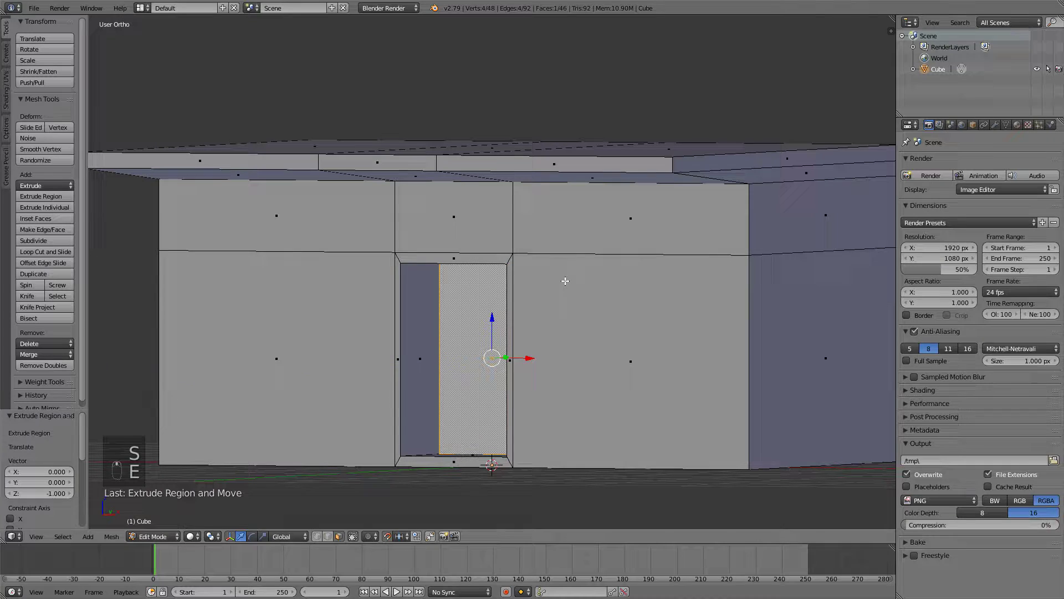
key("KP_3")
key("z")
key("g")
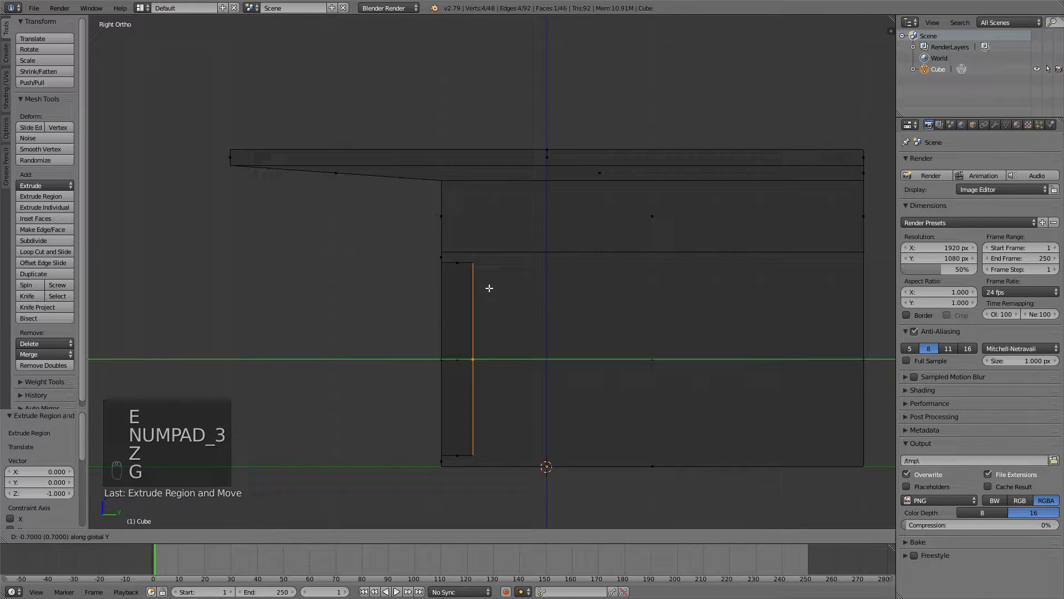
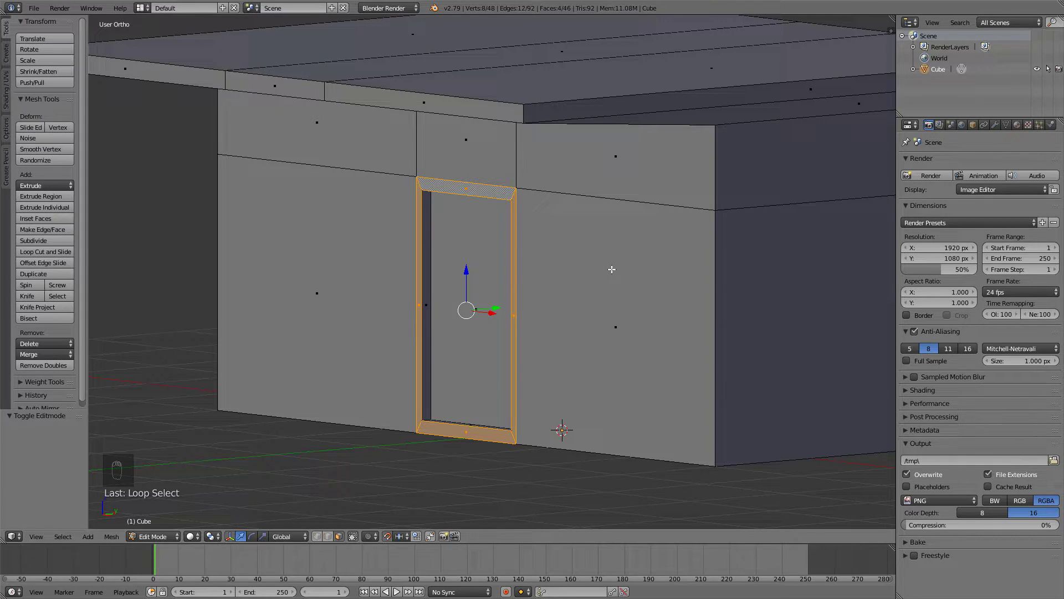
key("KP_3")
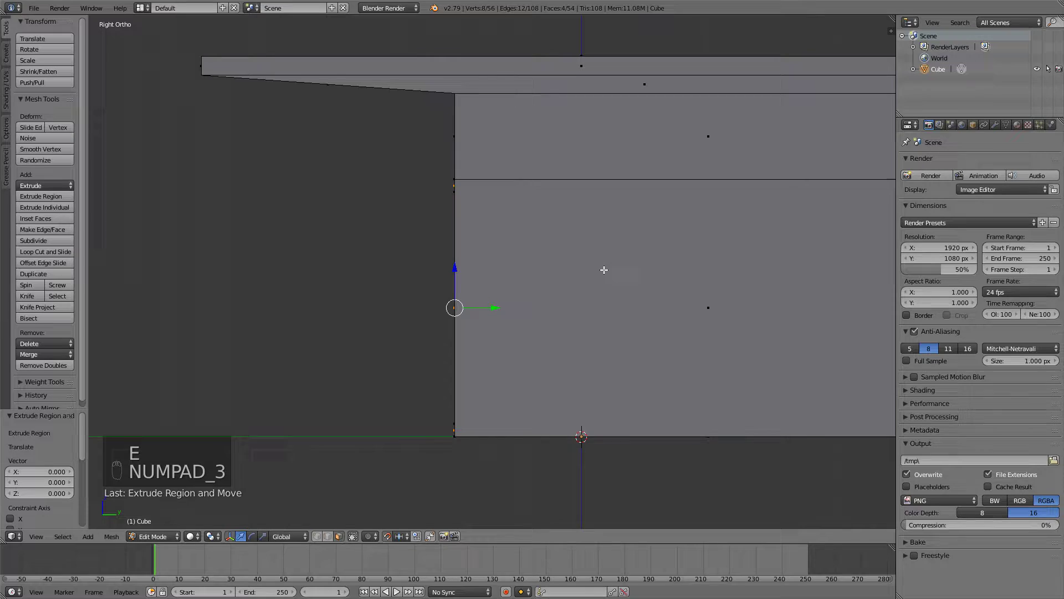
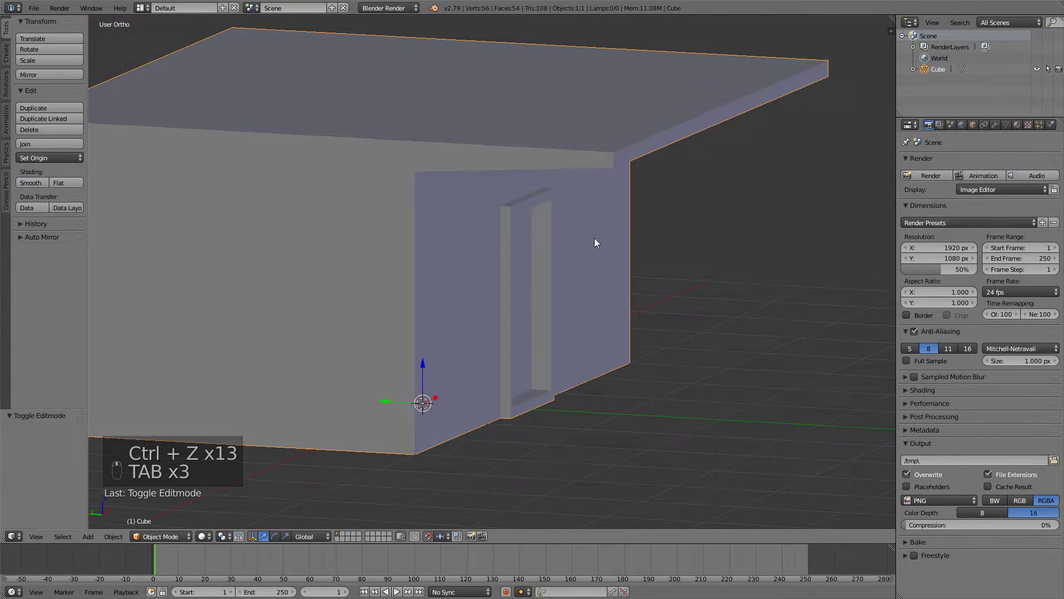
Create the main, secondary and wood materials in the Material properties.
key("KP_1")
left_click_drag(449, 233, 1026, 146)
middle_click(1018, 130)
left_click_drag(1019, 131, 980, 200)
left_click_drag(973, 200, 1044, 170)
left_click_drag(1045, 167, 953, 228)
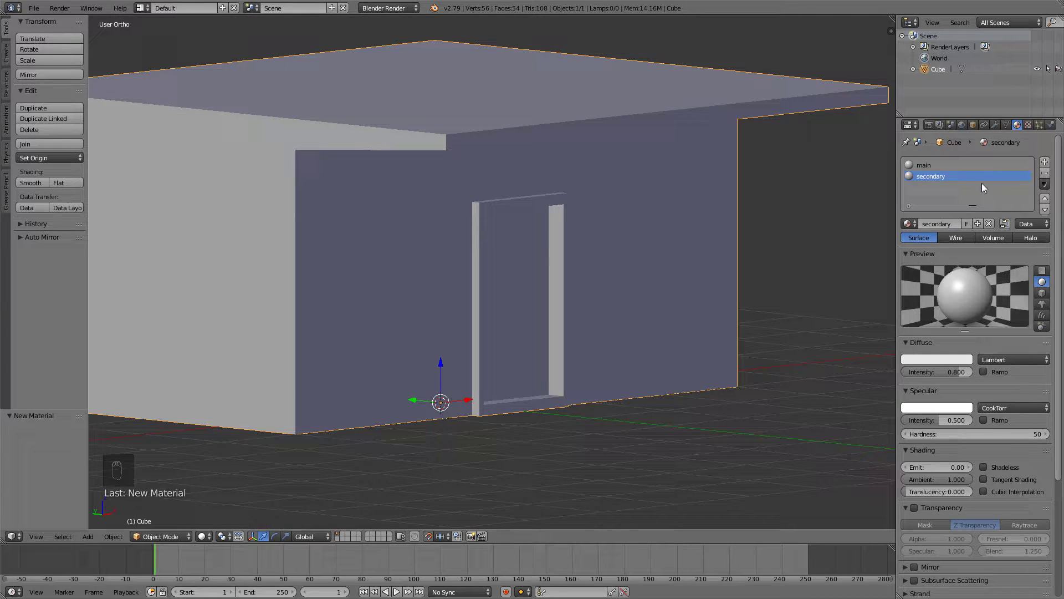
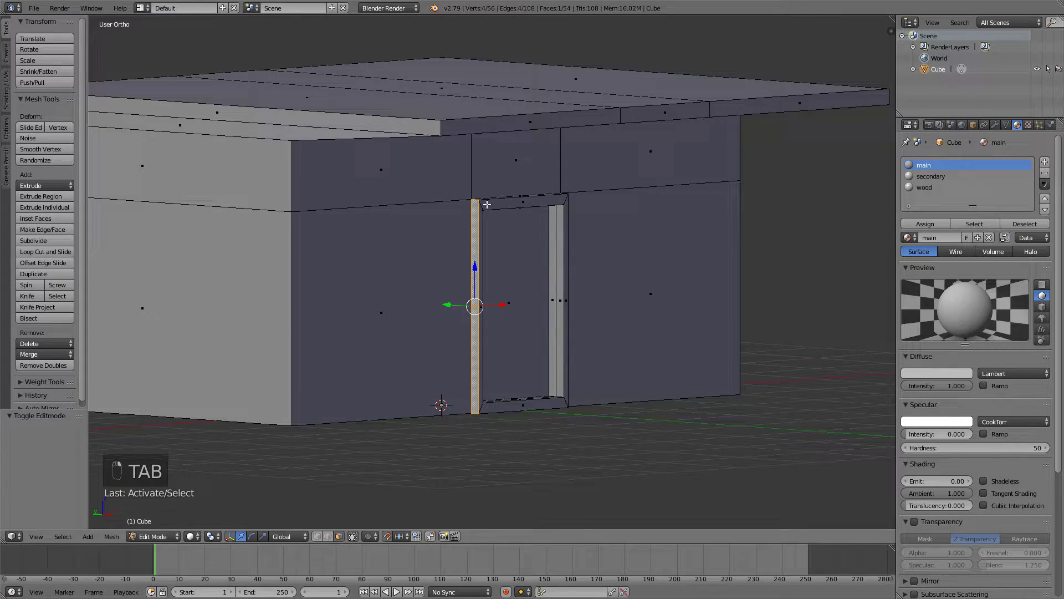
key("KP_1")
key("z")
key("c")
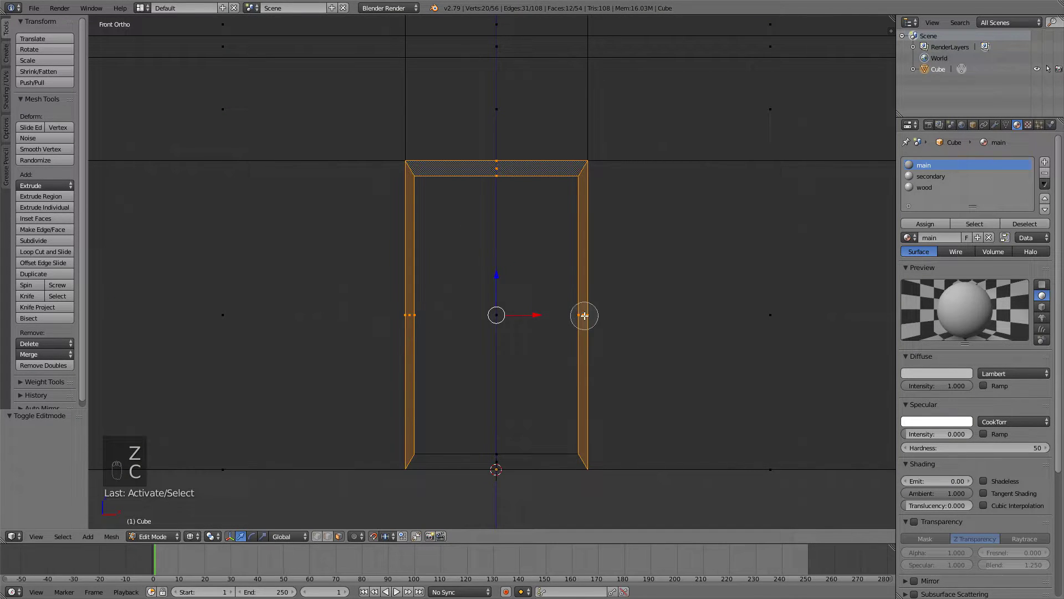
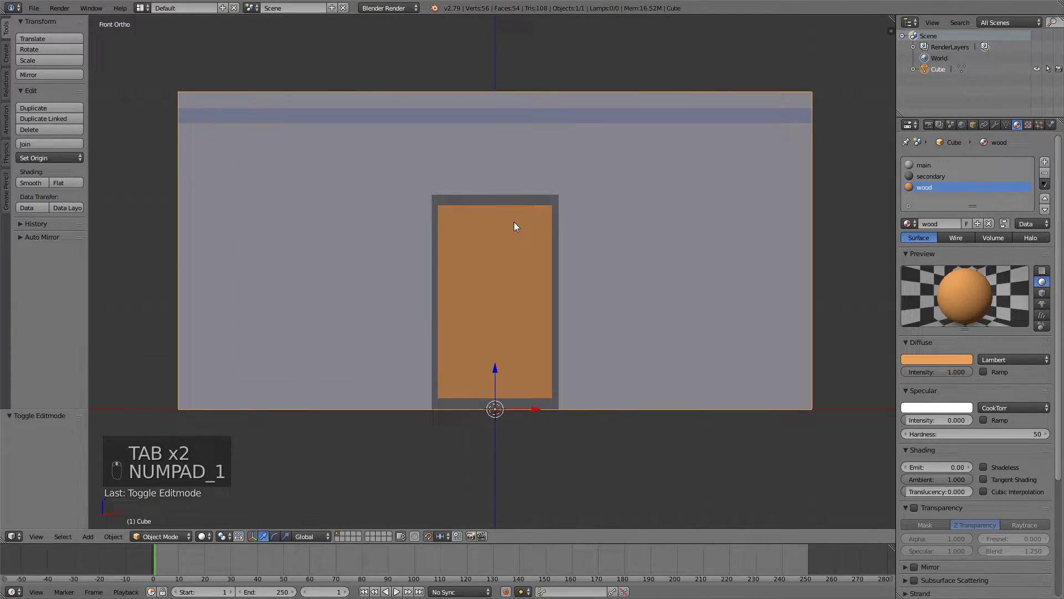
Assign the wood material to the door face, then add a second cube above the building.
key("Tab")
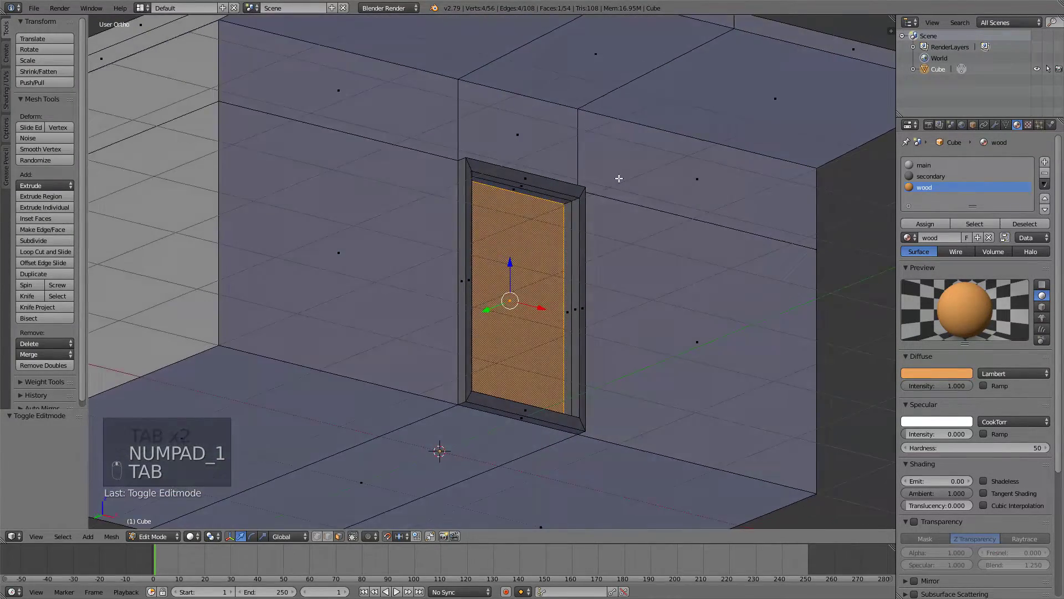
key("Tab")
key("a")
key("shift+a")
key("g")
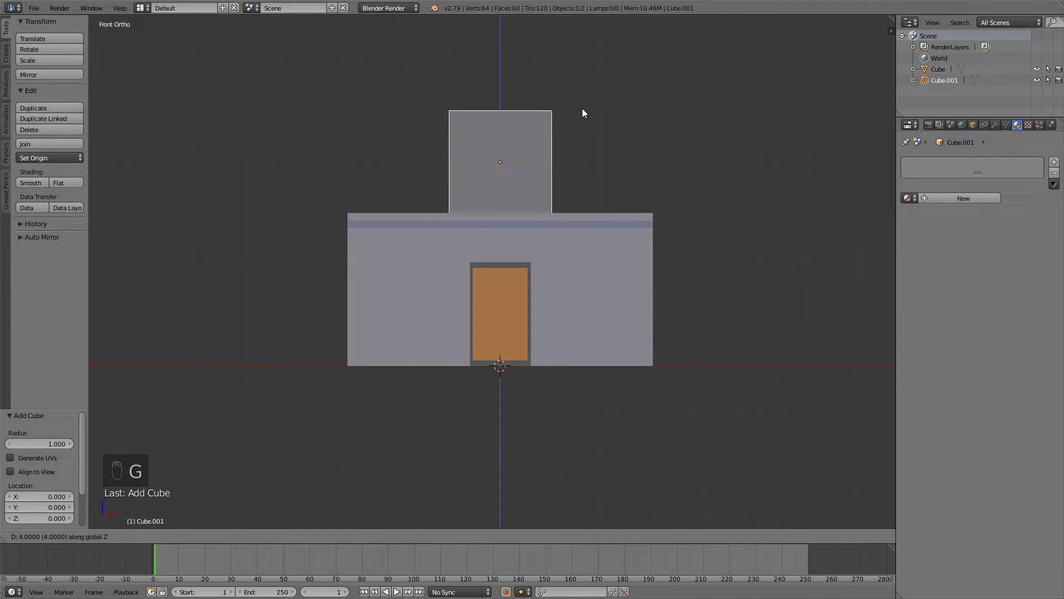
Enlarge the new cube into an upper floor and lower it onto the roof slab.
key("z")
middle_click(587, 196)
left_click_drag(383, 309, 409, 308)
key("z")
left_click_drag(559, 259, 559, 240)
key("s")
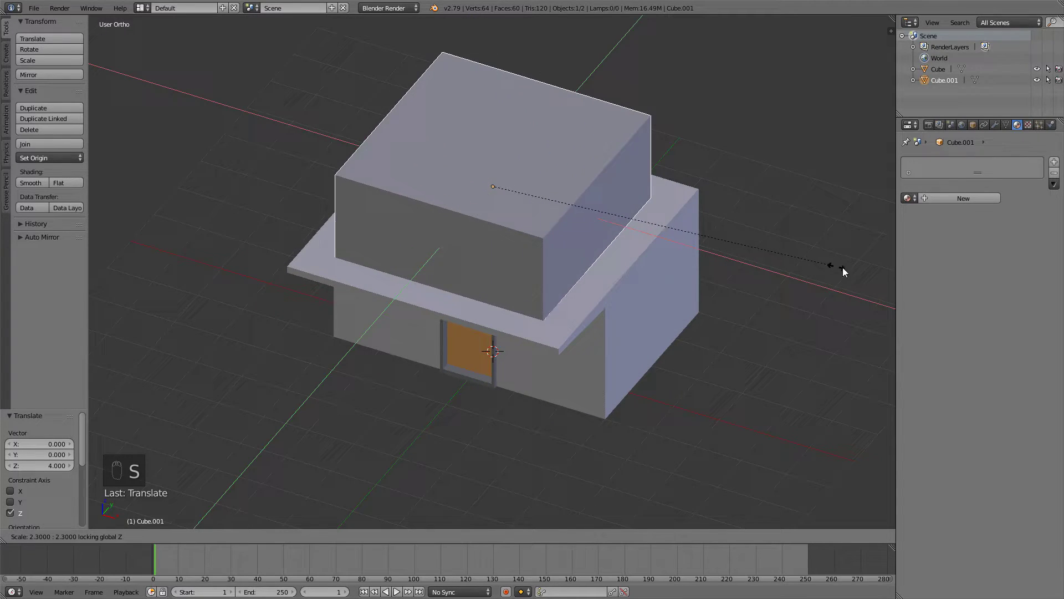
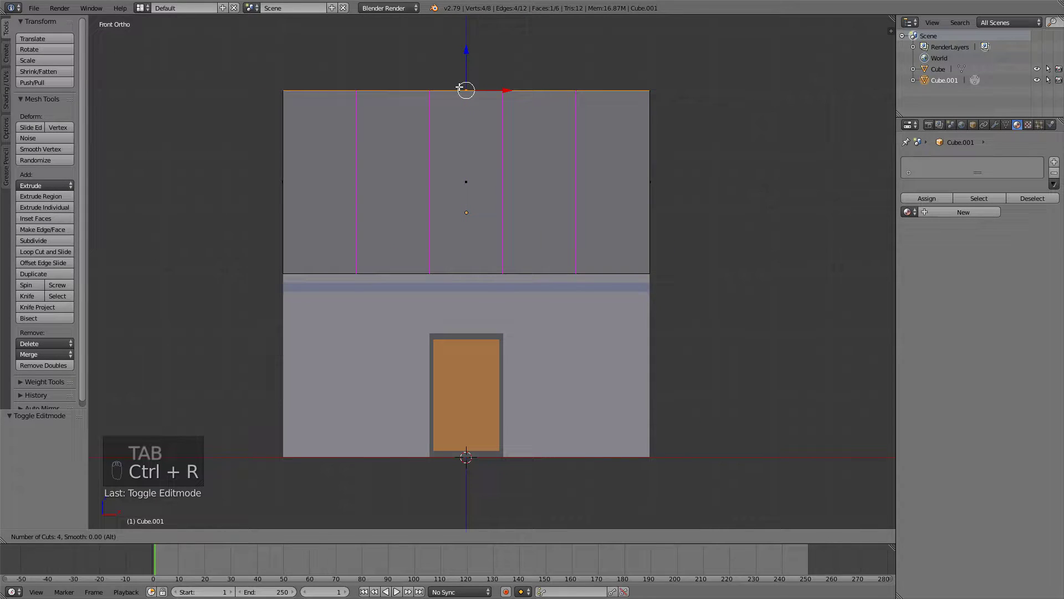
Loop cut the upper block into recessed window panels and assign main, secondary and glass materials.
key("ctrl+Tab")
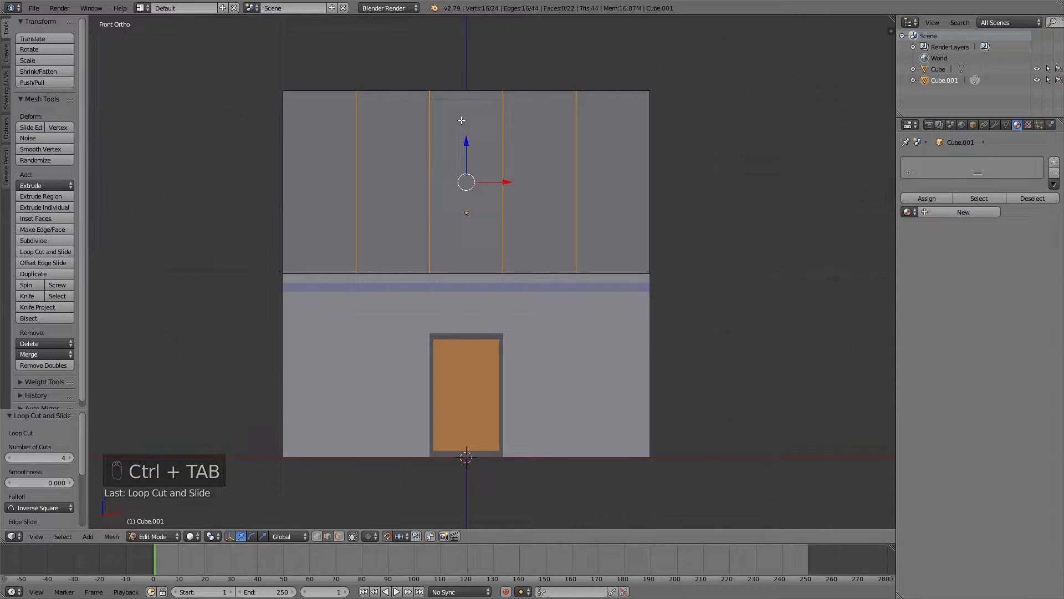
key("ctrl+Tab")
key("ctrl+r")
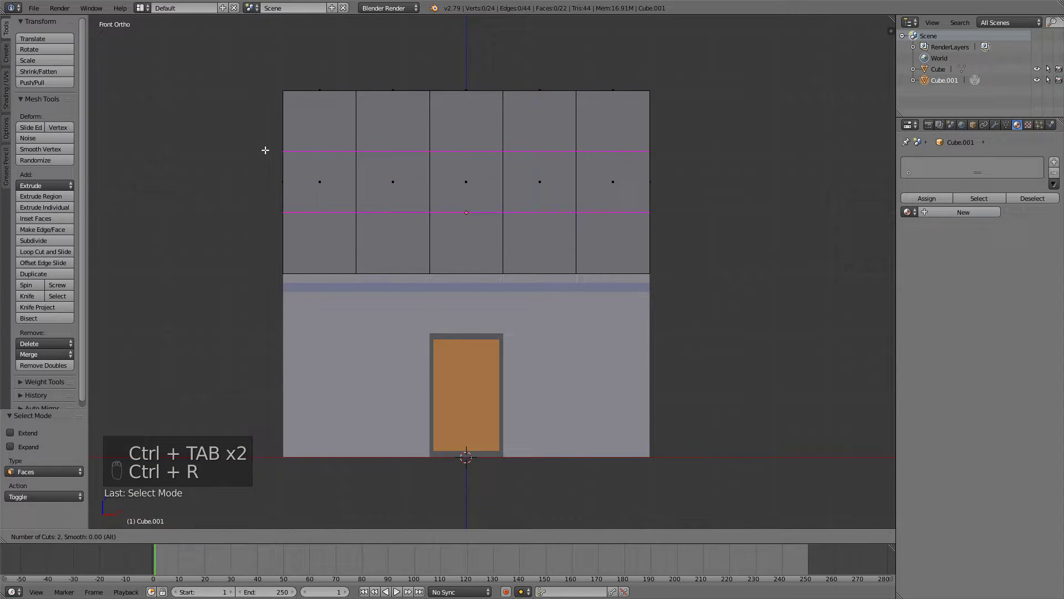
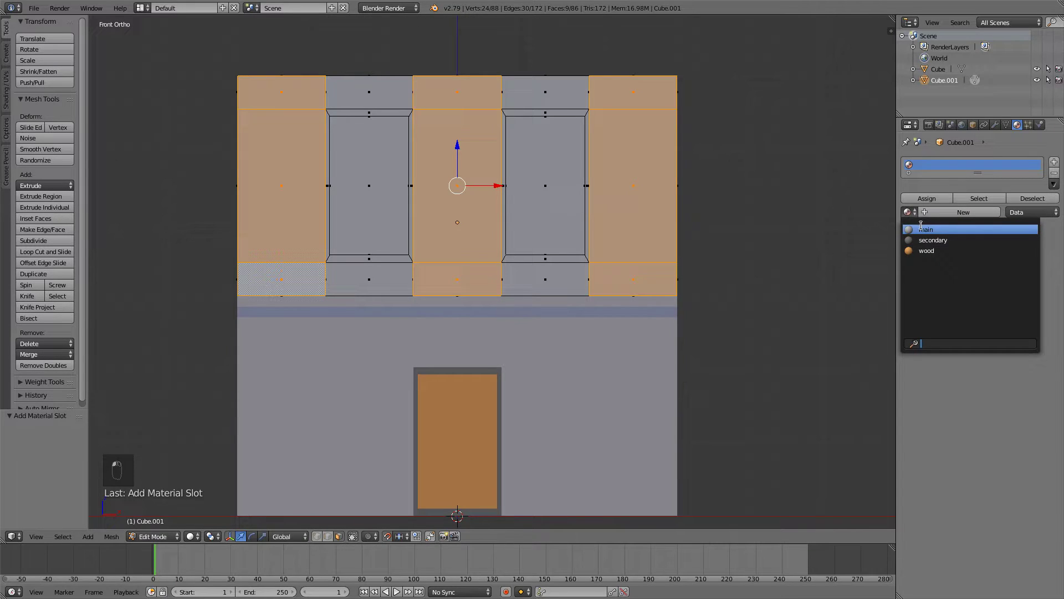
key("Tab")
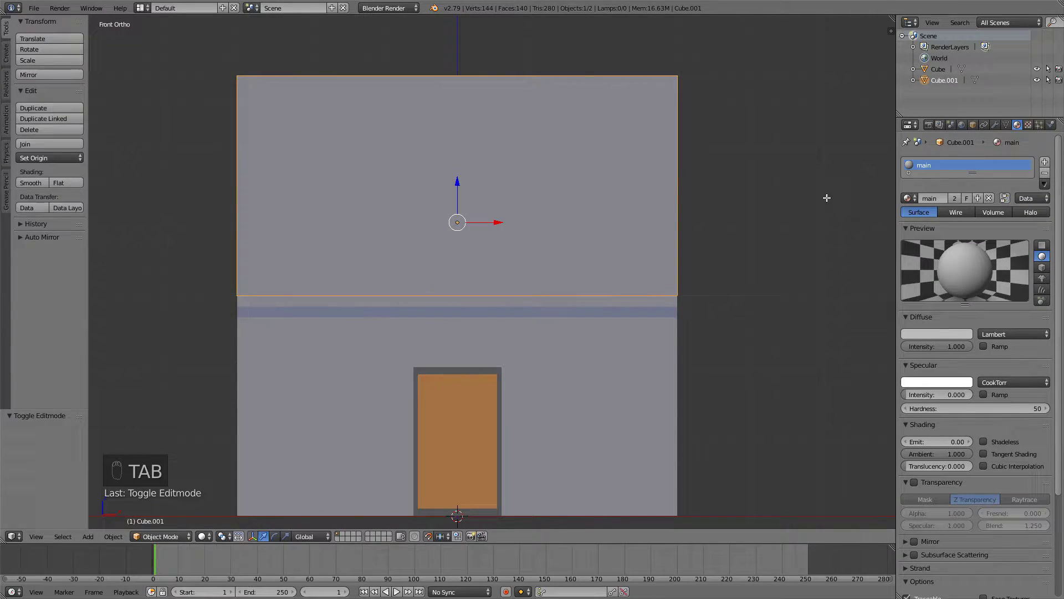
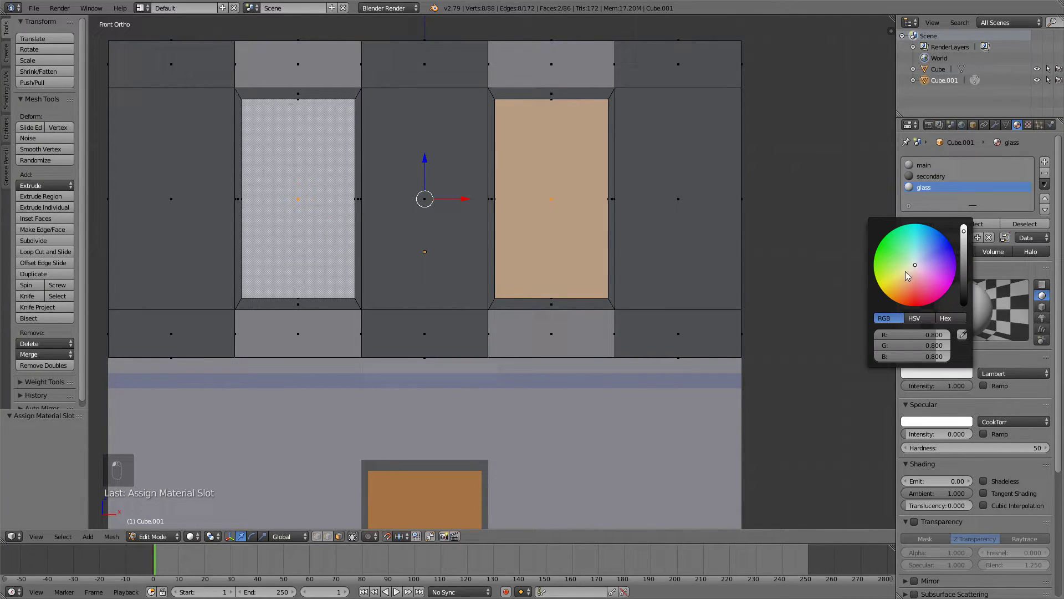
Give the glass a light blue colour and select the windowed upper floor.
key("Tab")
middle_click(569, 284)
left_click_drag(622, 298, 595, 286)
key("a")
middle_click(591, 283)
left_click_drag(558, 244, 470, 230)
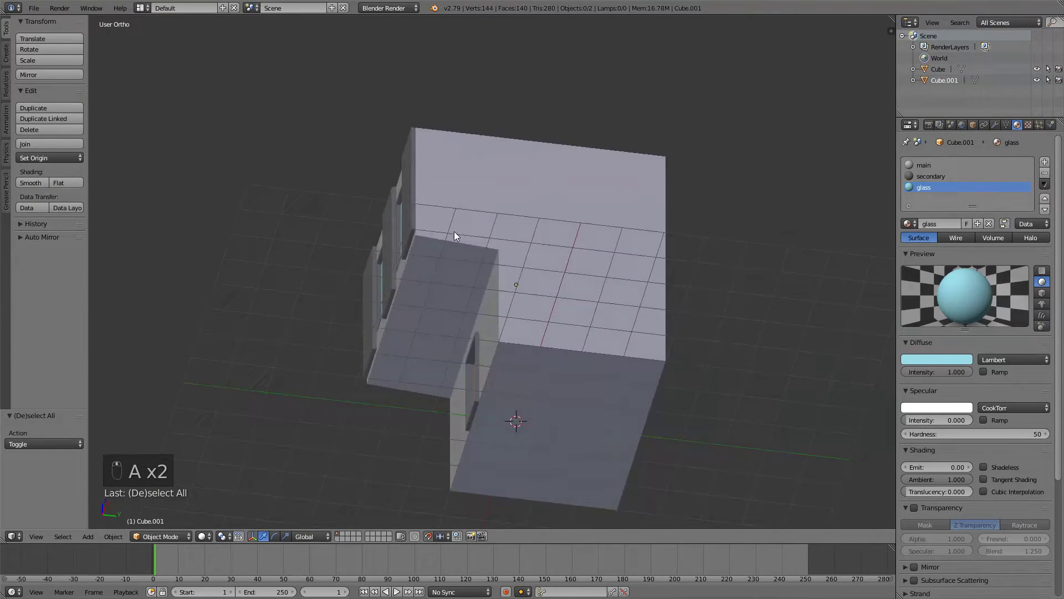
key("KP_1")
left_click_drag(539, 245, 533, 232)
right_click(532, 232)
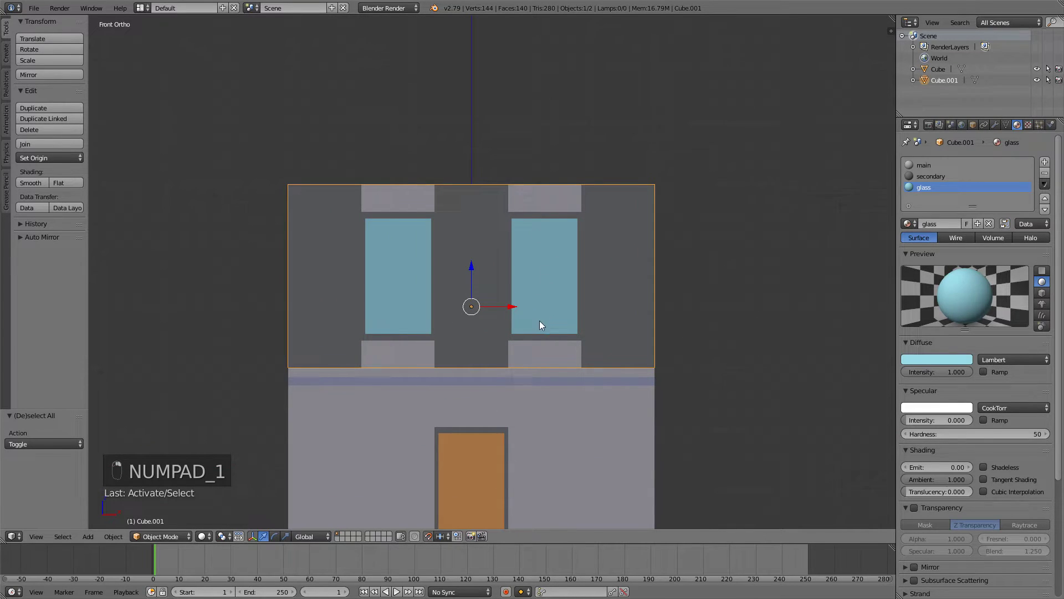
Duplicate the windowed floor and stack the copy on top along Z as a third storey.
key("Tab")
key("shift+d")
key("g")
key("z")
key("z")
key("Tab")
key("Tab")
key("g")
key("a")
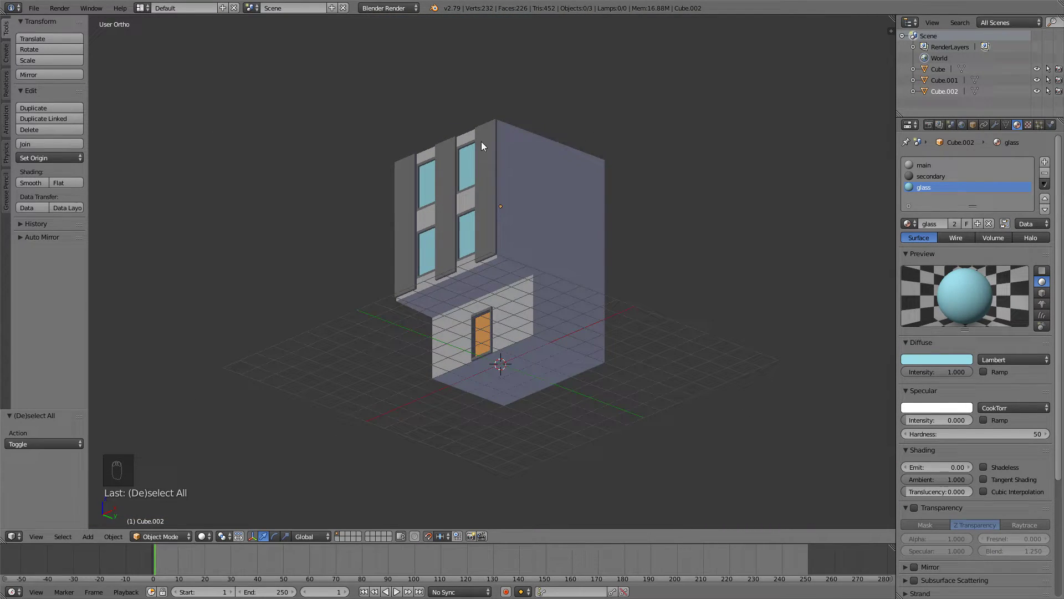
left_click_drag(526, 288, 556, 320)
key("KP_1")
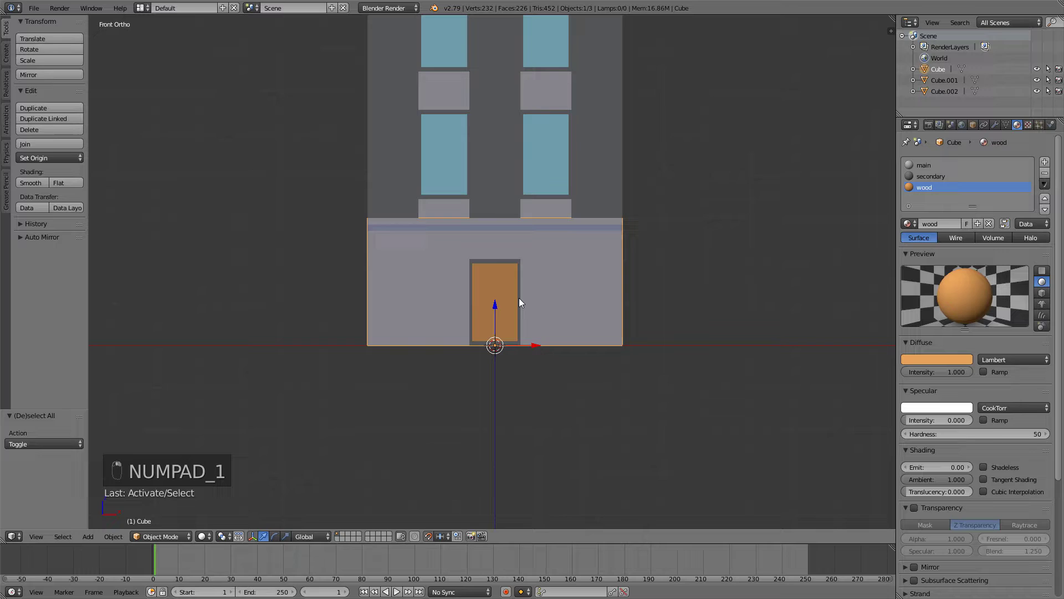
Add a cube inside the ground-floor mesh and shape it into a pillar beside the door.
key("Tab")
key("a")
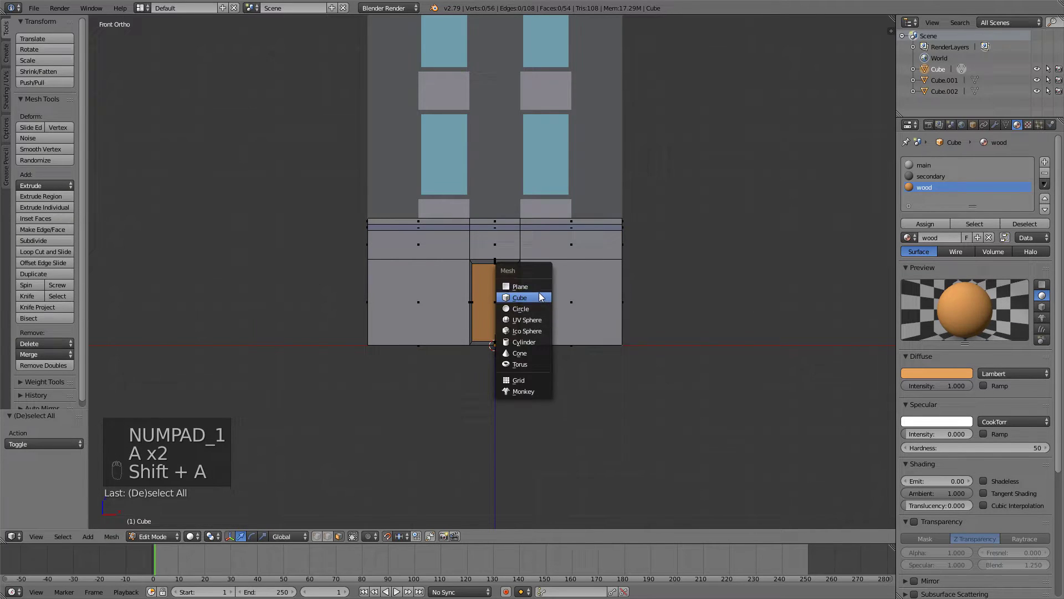
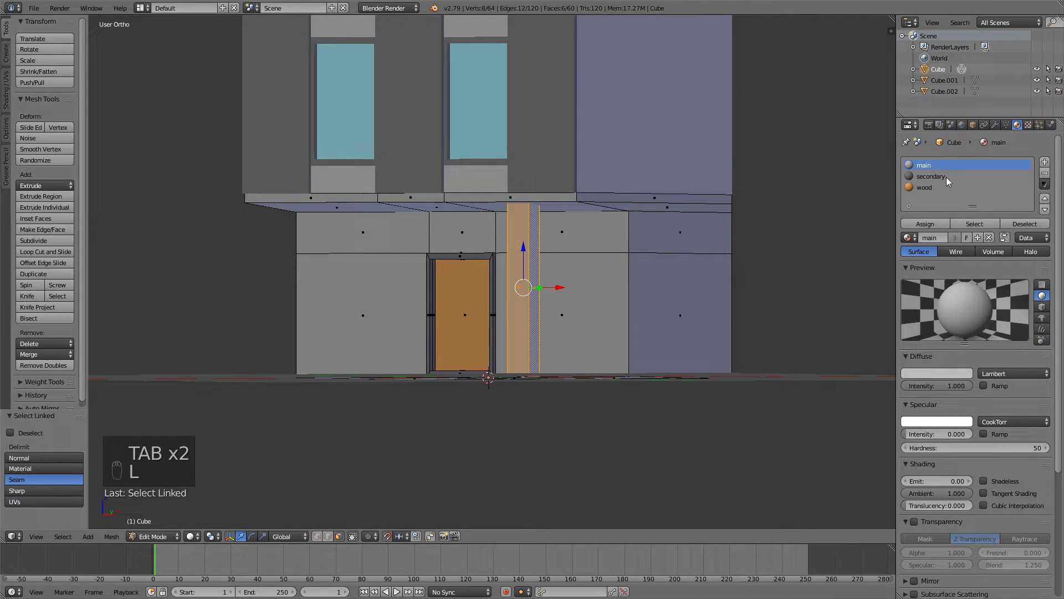
left_click_drag(948, 180, 936, 225)
key("Tab")
key("KP_1")
Duplicate the pillar to the other side of the door and give both the secondary material.
key("Tab")
key("shift+d")
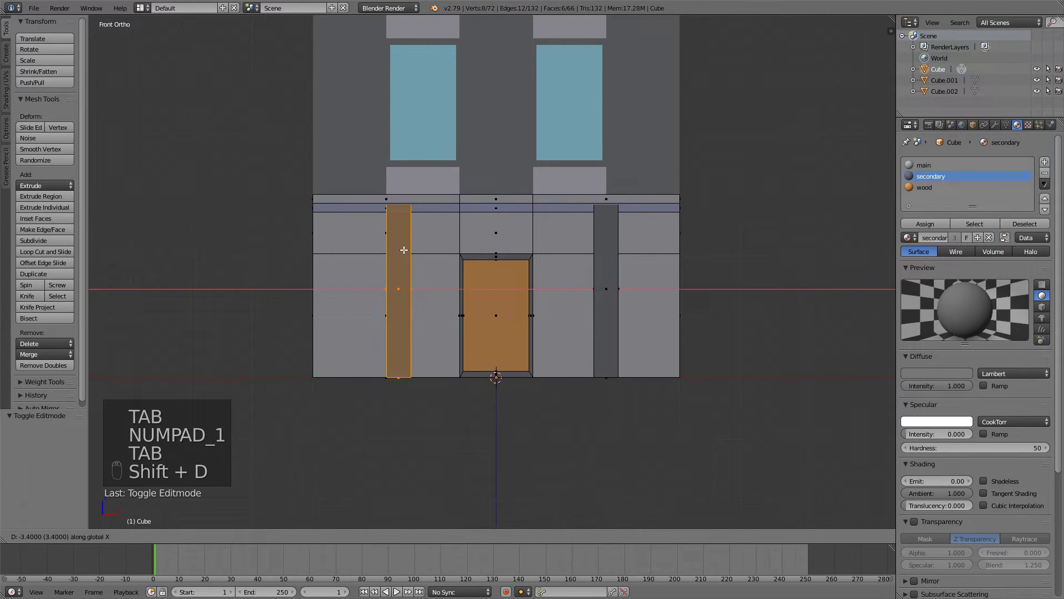
key("Tab")
left_click(476, 261)
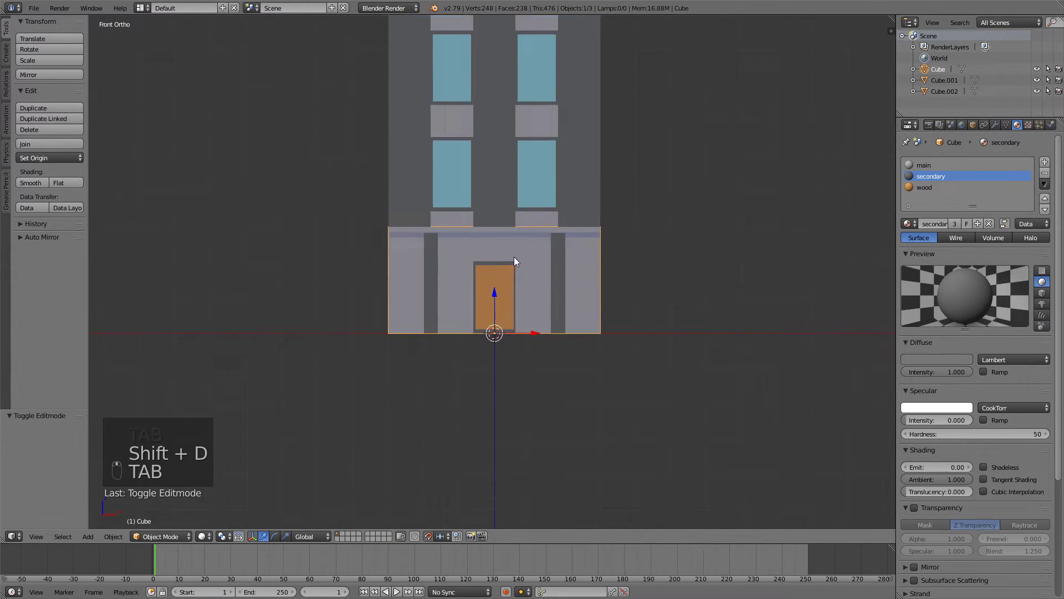
key("a")
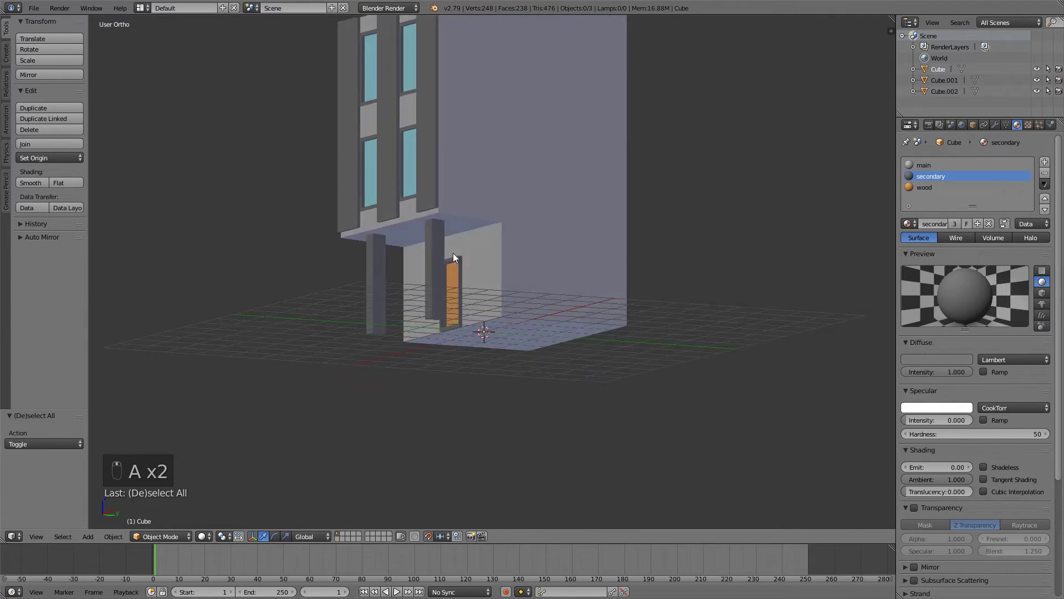
Add a new cube and lift it along Z above the top storey.
left_click_drag(546, 161, 449, 266)
key("KP_1")
key("a")
key("shift+a")
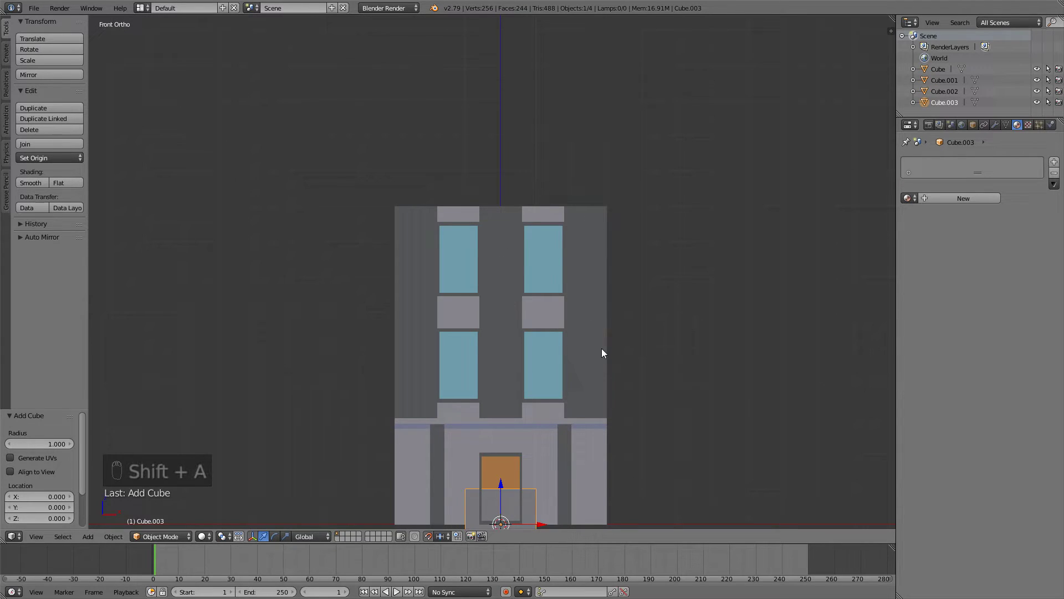
key("g")
left_click_drag(593, 378, 609, 28)
key("z")
key("z")
left_click_drag(611, 92, 597, 115)
Flatten the cube and widen it in width and depth into an overhanging roof slab.
key("s")
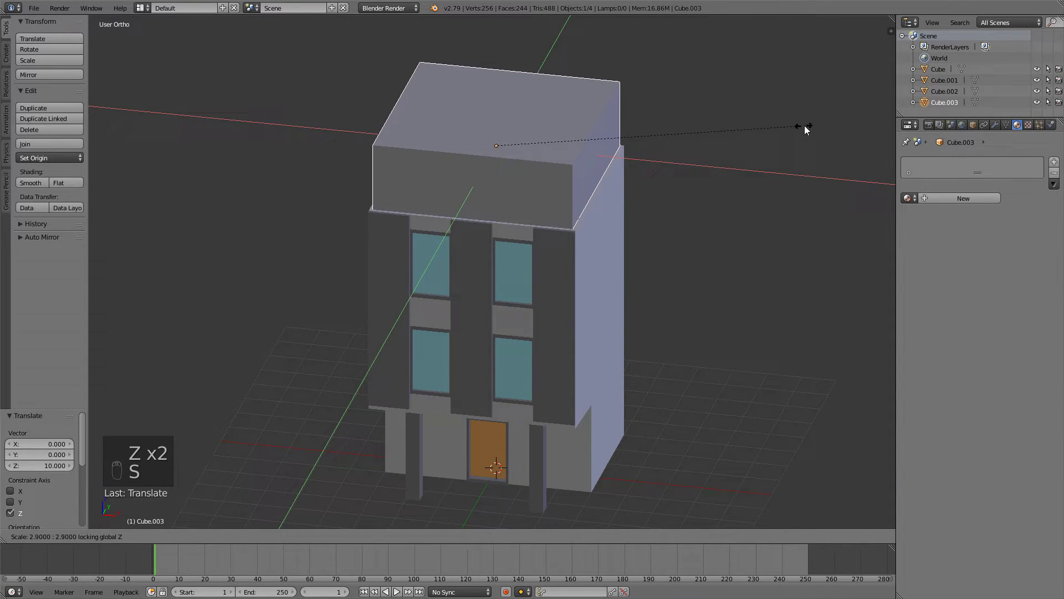
left_click_drag(811, 101, 819, 71)
left_click_drag(819, 58, 693, 82)
key("s")
middle_click(693, 82)
key("KP_1")
key("s")
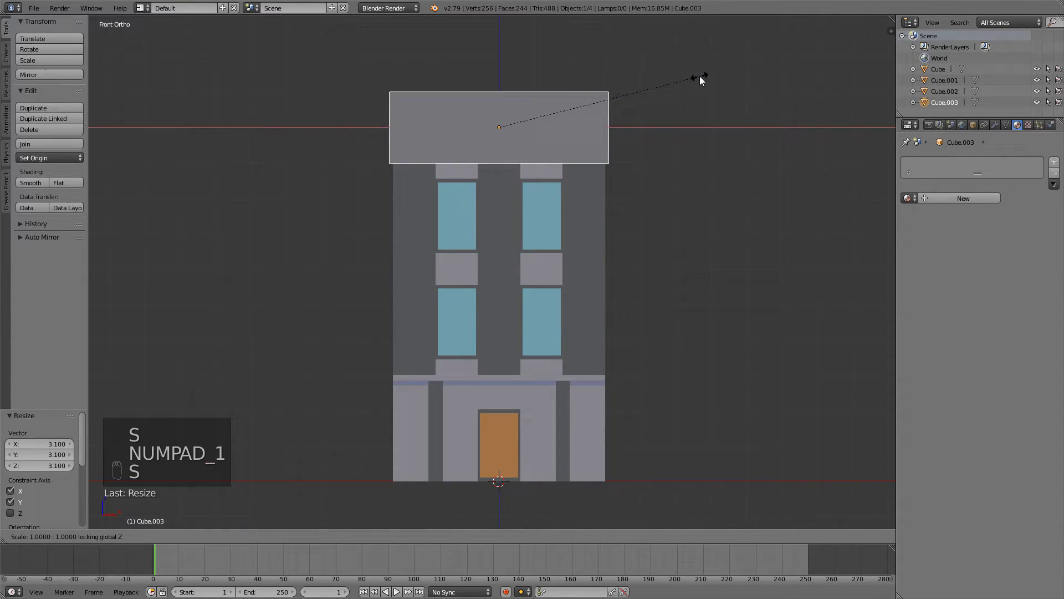
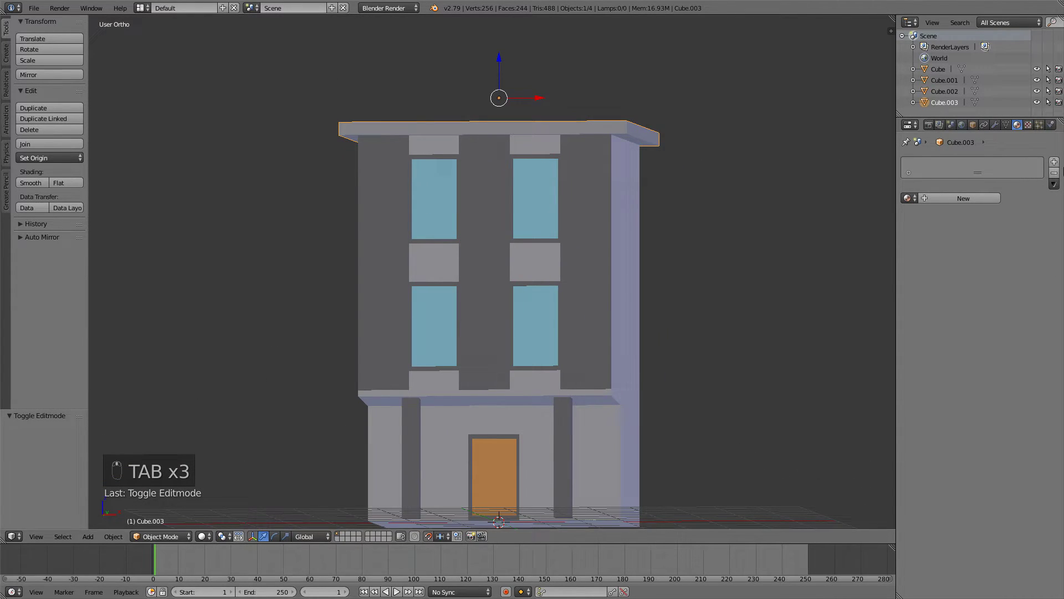
left_click_drag(1055, 165, 629, 202)
Give the roof slab the dark secondary material and inspect it from around the roof.
key("Tab")
key("Tab")
key("a")
left_click_drag(637, 202, 730, 180)
left_click_drag(721, 147, 671, 121)
left_click_drag(654, 119, 597, 128)
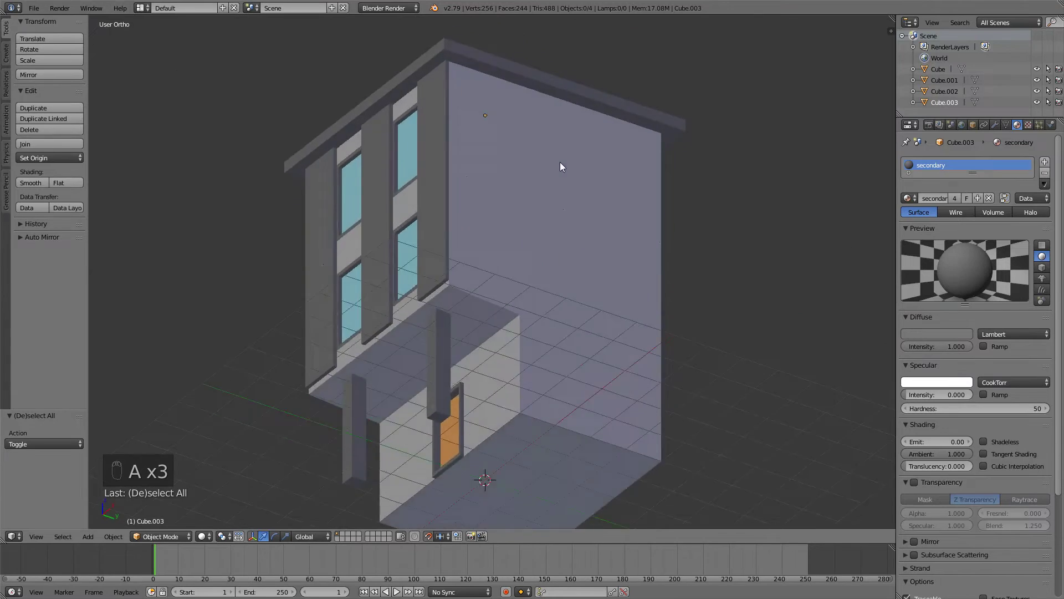
Delete the duplicated extra storey from the top of the building.
key("KP_1")
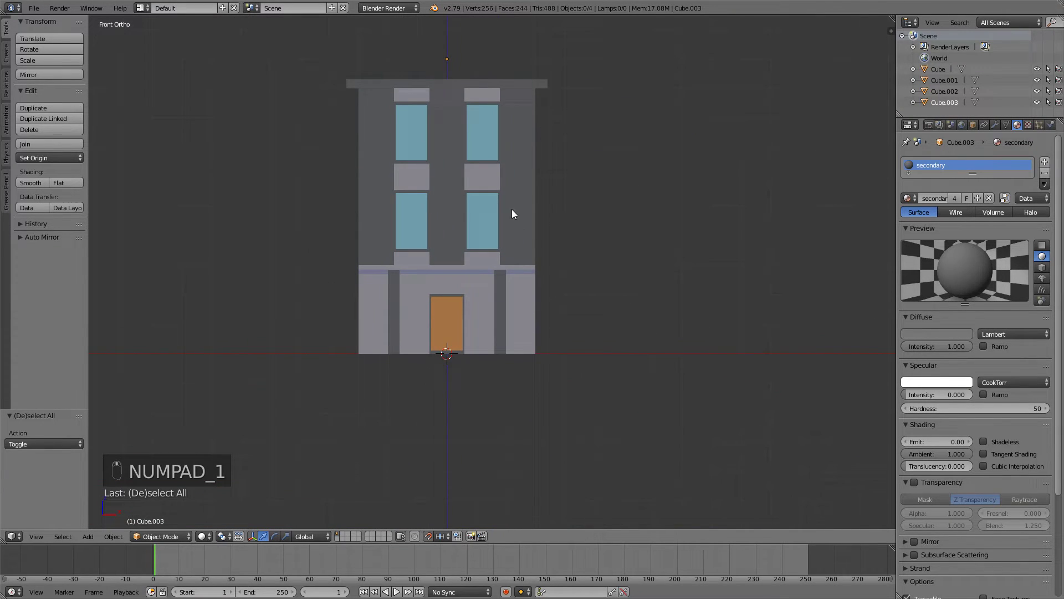
left_click_drag(479, 274, 454, 215)
left_click_drag(454, 215, 432, 78)
left_click_drag(451, 185, 433, 77)
key("g")
right_click(433, 77)
left_click_drag(587, 77, 729, 76)
key("x")
key("g")
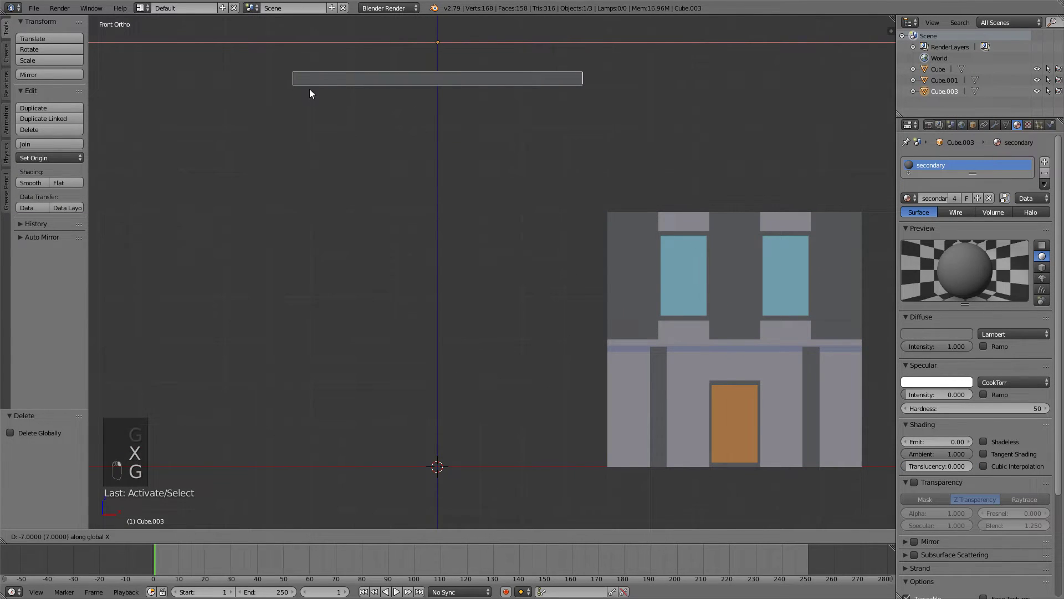
Lower the roof slab into a base at the world centre and move the windowed floor onto it.
key("g")
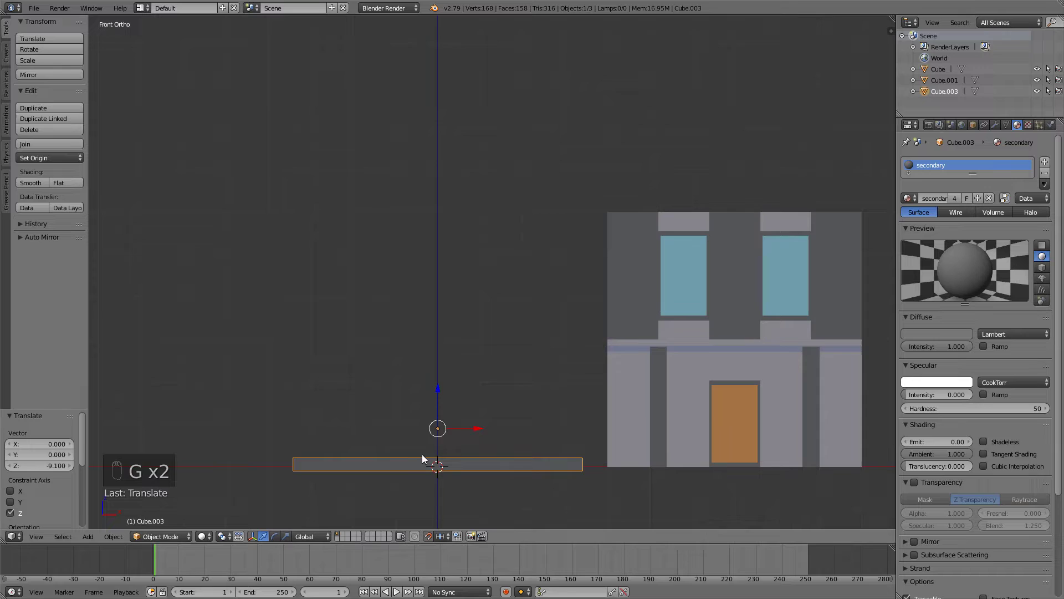
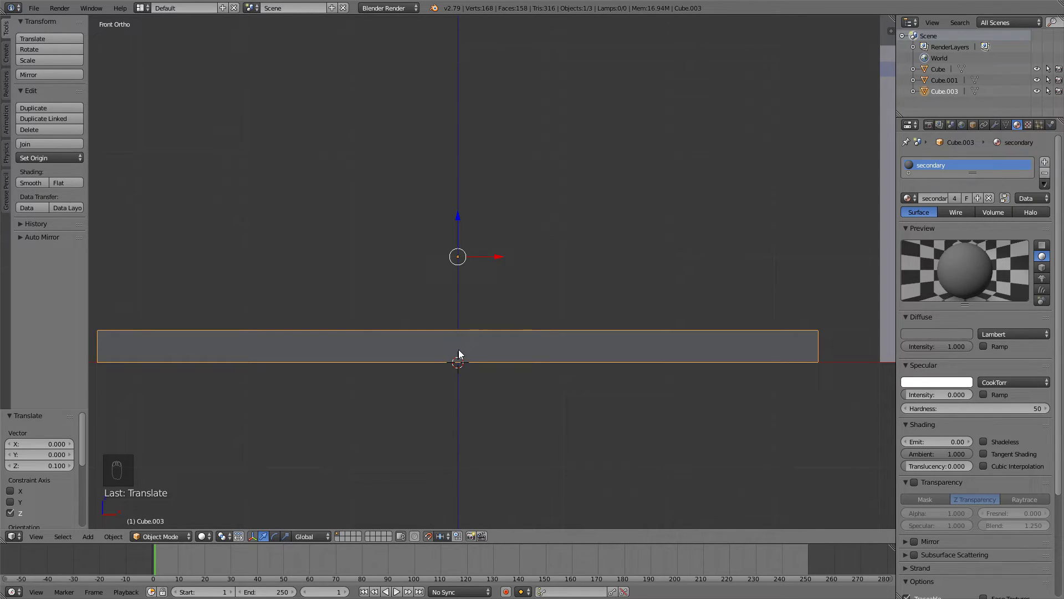
key("ctrl+shift+alt+c")
left_click(694, 176)
right_click(694, 176)
key("g")
left_click_drag(501, 204, 451, 210)
left_click_drag(501, 204, 442, 210)
Reset each module piece's origin to the world centre.
key("g")
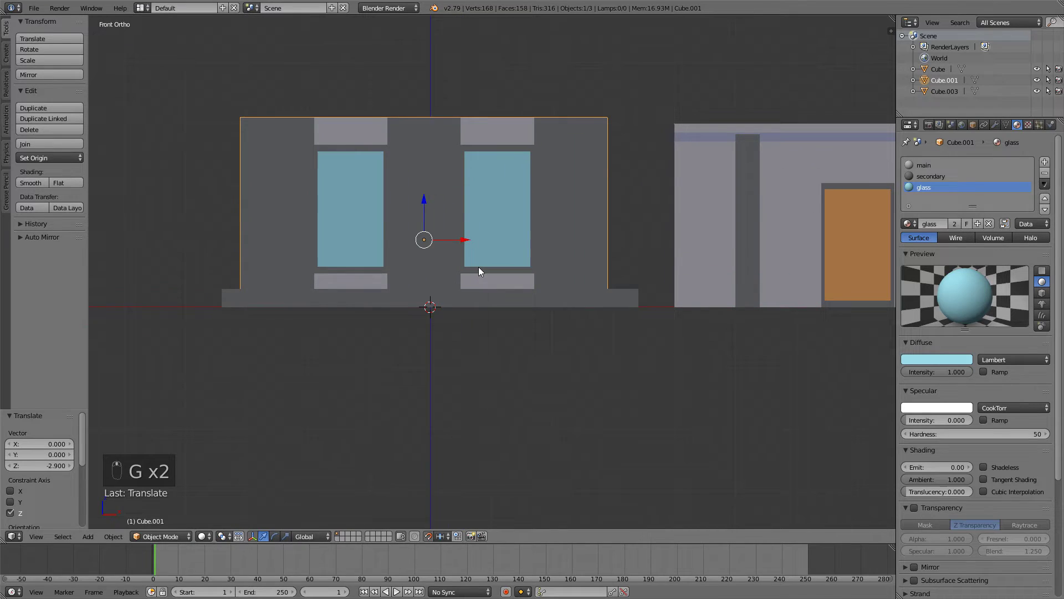
key("g")
left_click_drag(481, 271, 476, 268)
key("ctrl+shift+alt+c")
left_click_drag(754, 237, 327, 240)
key("g")
key("ctrl+shift+alt+c")
left_click_drag(395, 258, 730, 65)
key("BackSpace")
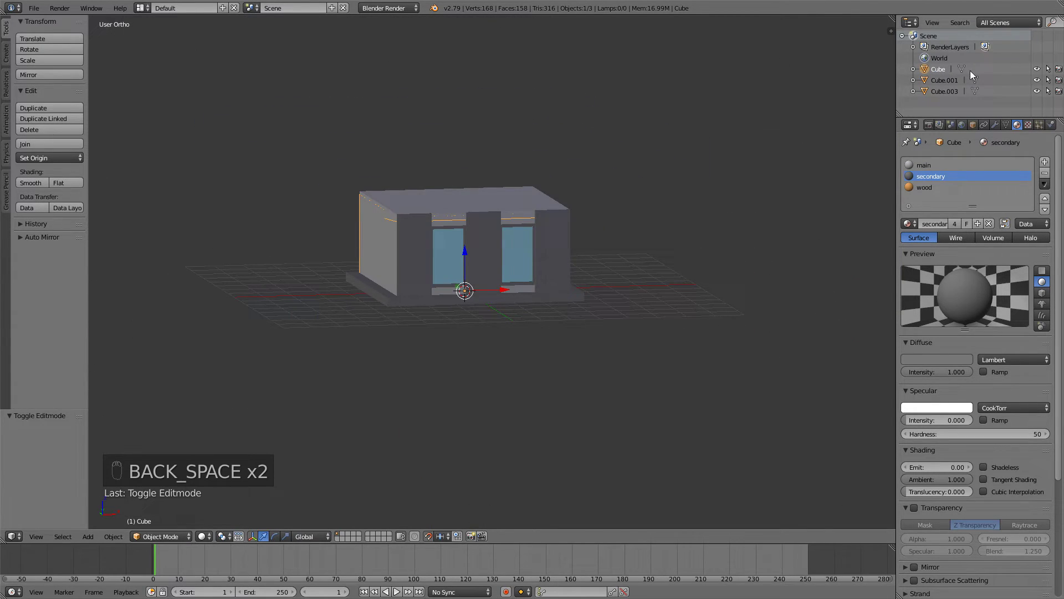
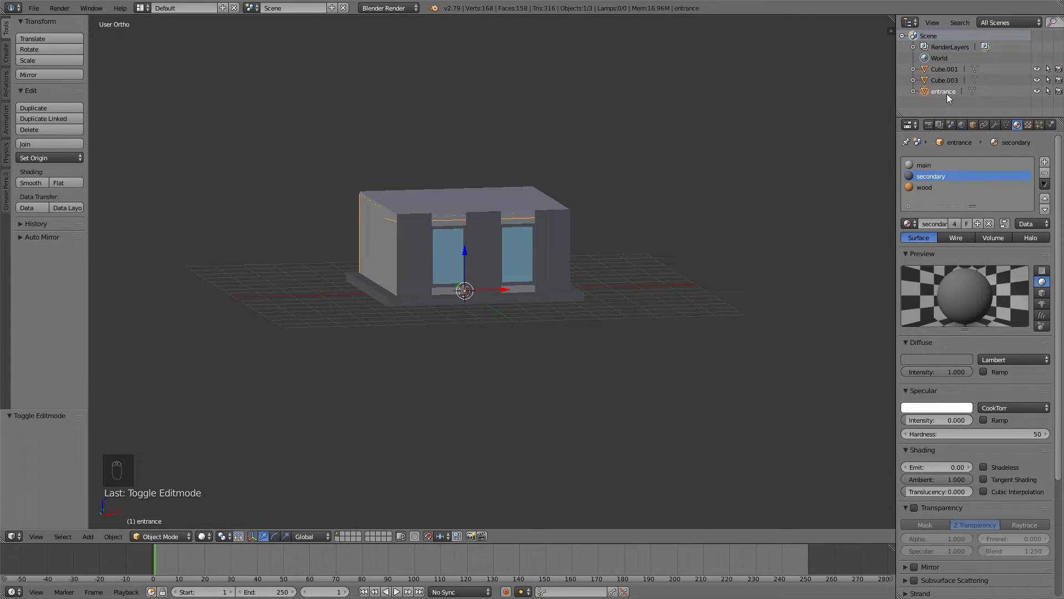
Rename the three objects in the Outliner to entrance, floor and top.
left_click_drag(943, 76, 922, 71)
key("o")
left_click_drag(946, 83, 945, 74)
middle_click(534, 180)
key("KP_1")
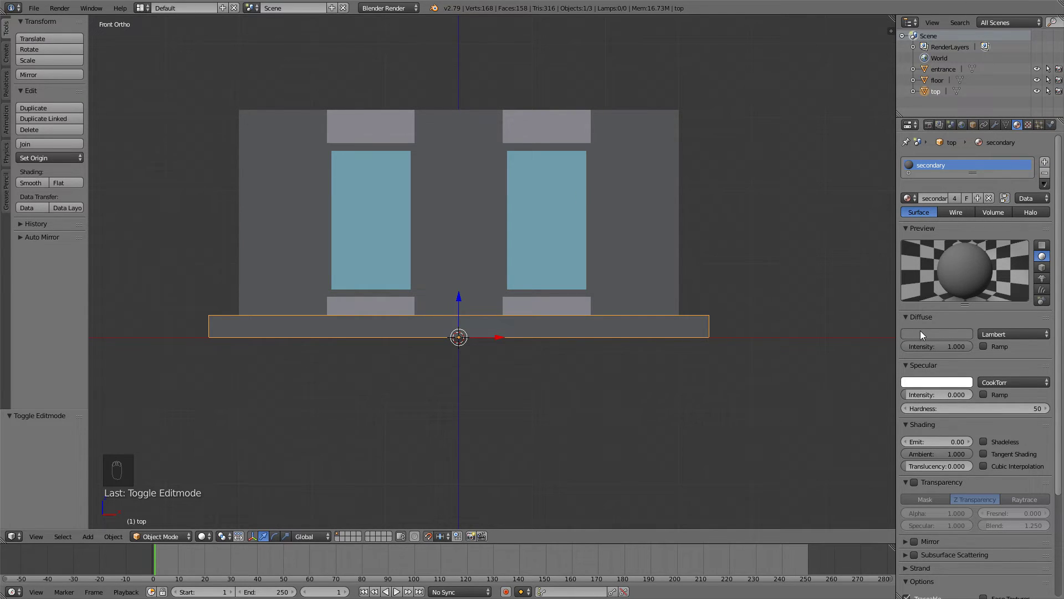
Try red and then yellow tones on the top slab's secondary Diffuse colour.
left_click_drag(929, 337, 886, 297)
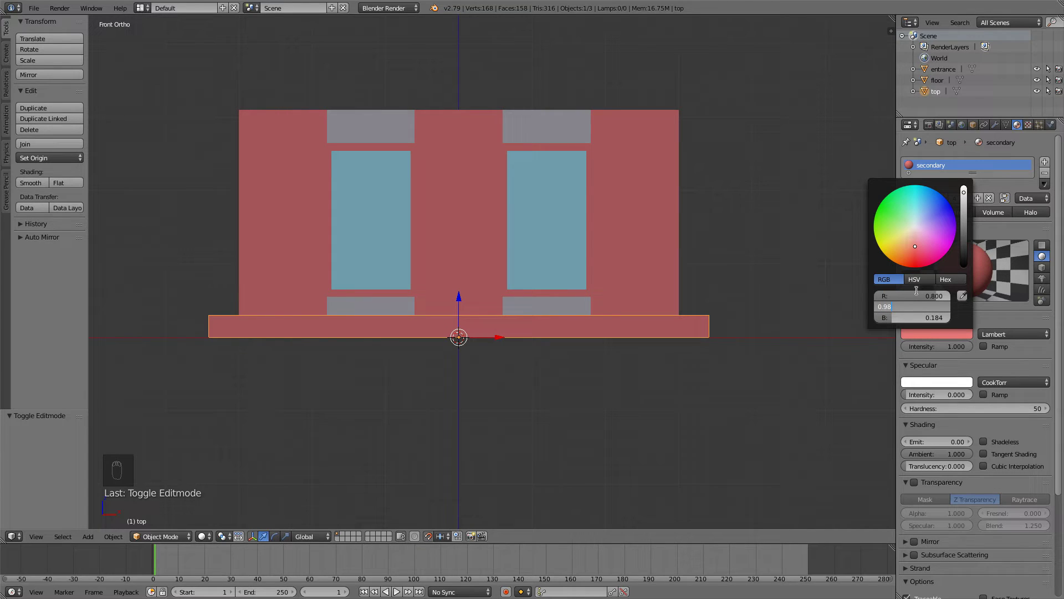
key("BackSpace")
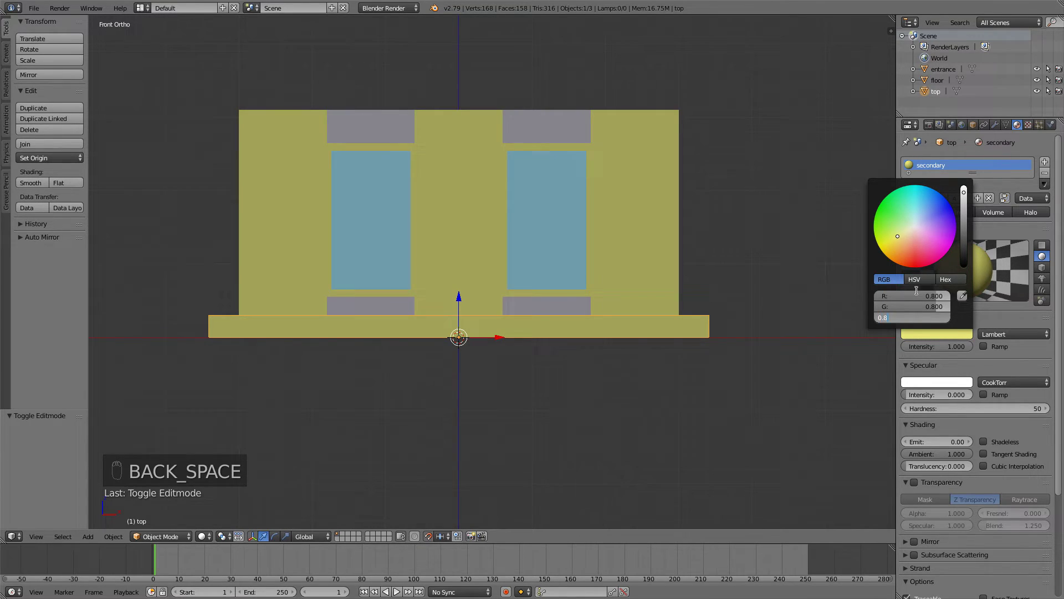
left_click_drag(540, 187, 605, 210)
left_click_drag(931, 367, 604, 210)
Apply the floor object's scale so its size is baked into the mesh.
key("Tab")
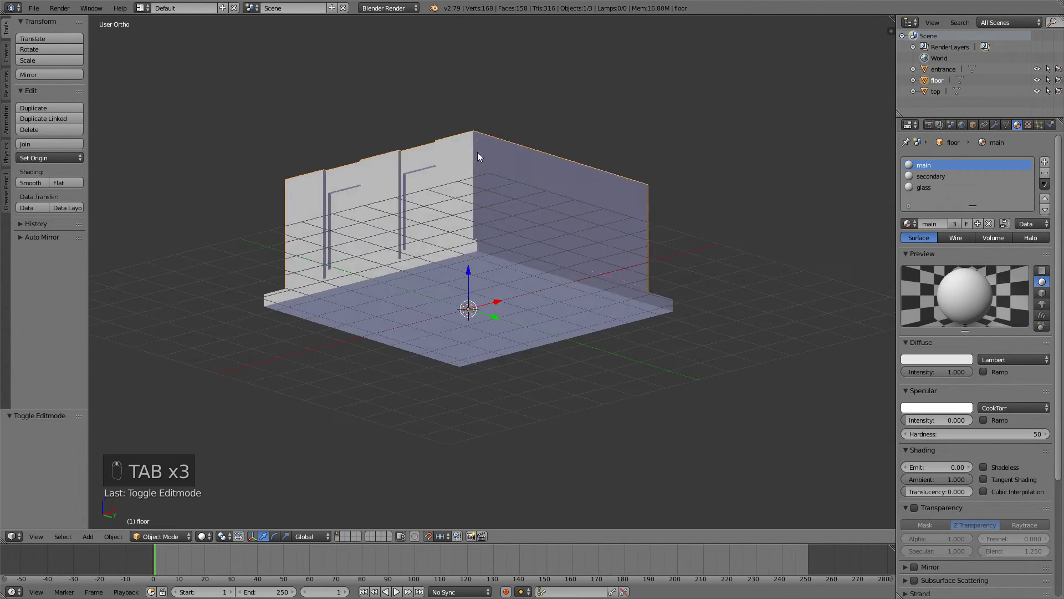
key("a")
key("a")
left_click_drag(587, 266, 576, 212)
left_click_drag(566, 234, 528, 257)
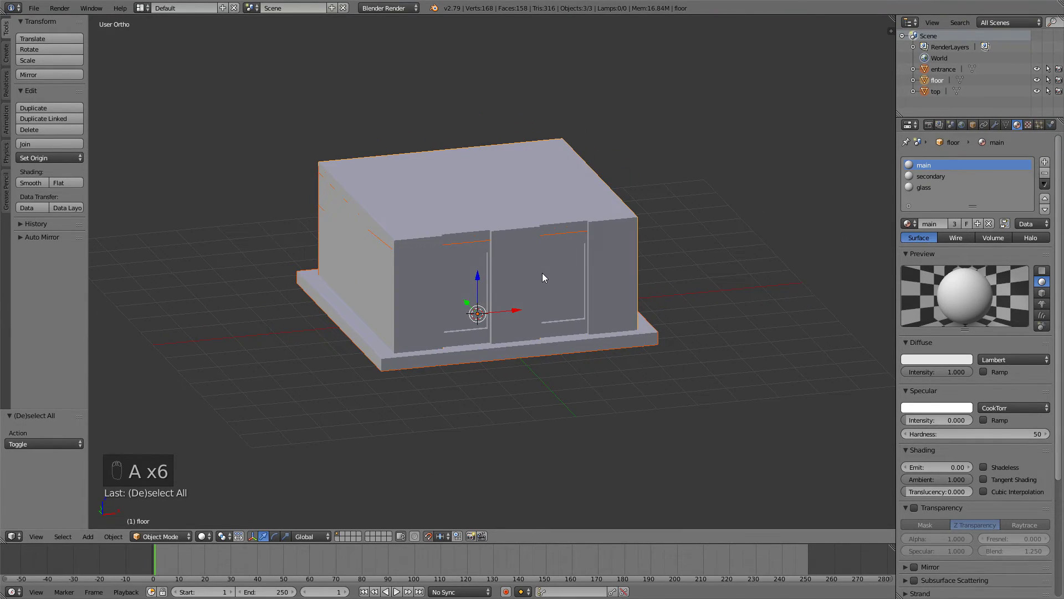